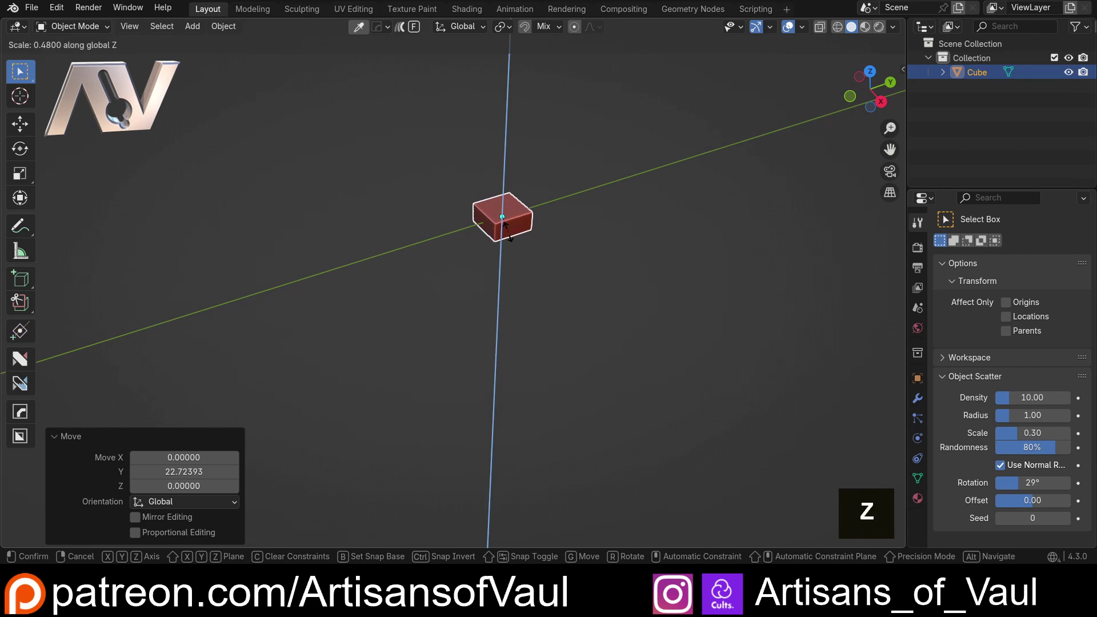
Narrow one side face of the flattened slab along X in Edit Mode, then bring up the Apply transforms list
scroll(up, 3)
middle_click(453, 259)
scroll(up, 3)
middle_click(486, 283)
key(Tab)
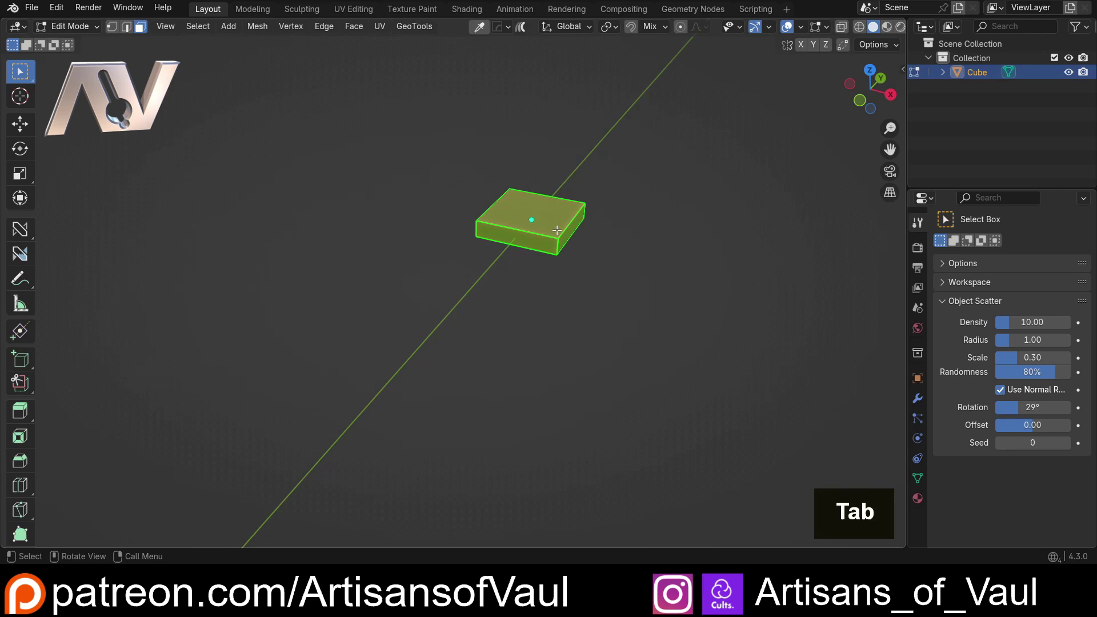
key(s)
key(y)
key(x)
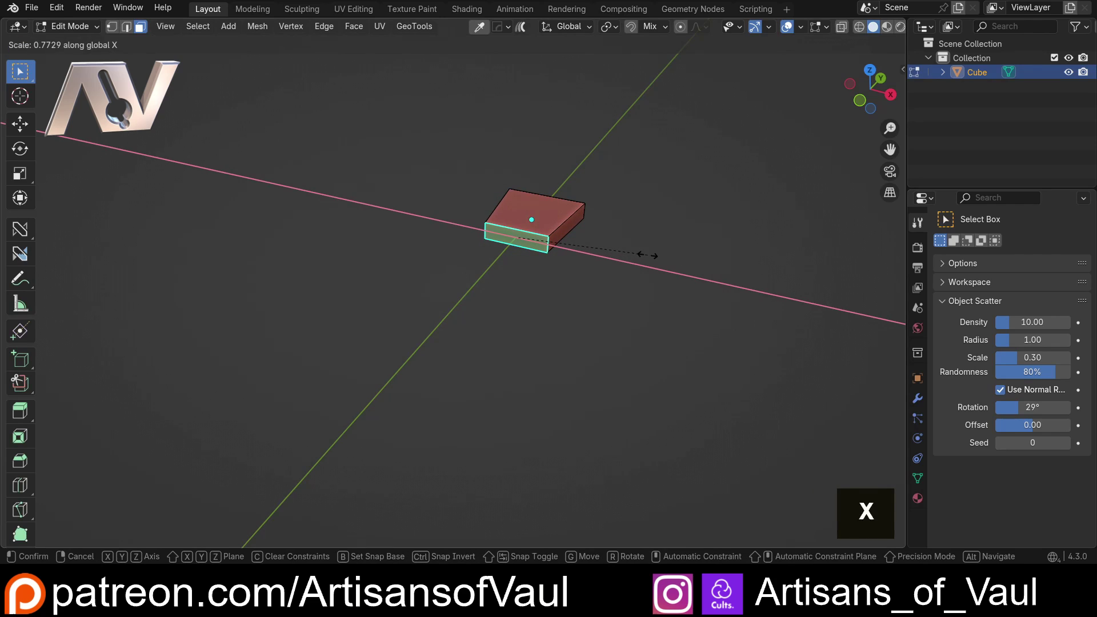
key(Tab)
key(ctrl+a)
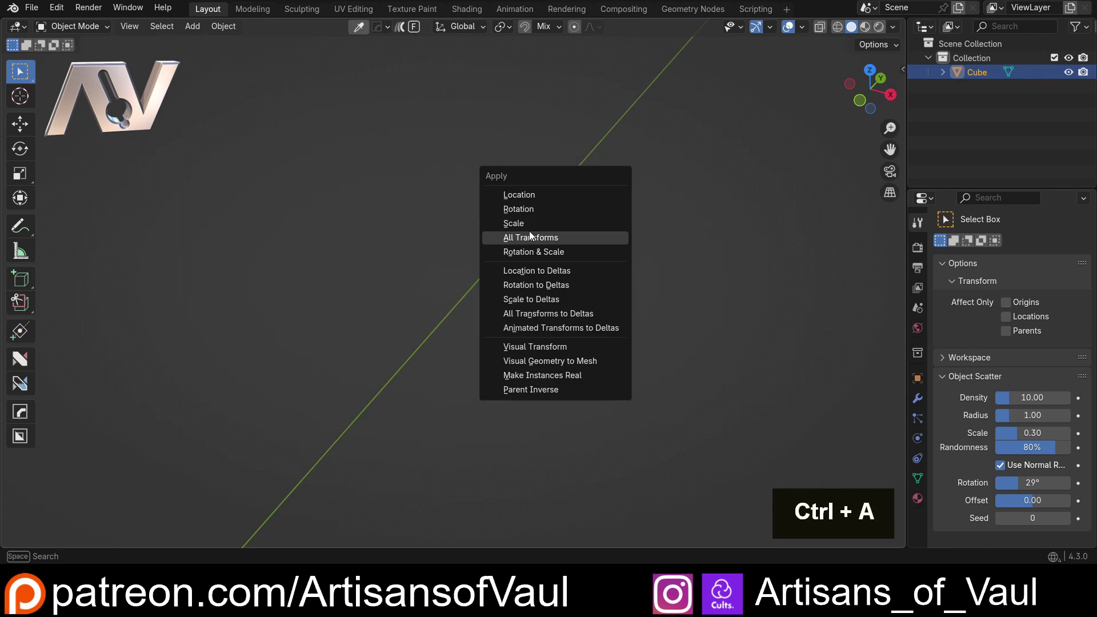
Move the tile about 47 units along the Y axis away from the origin
scroll(down, 3)
middle_click(521, 269)
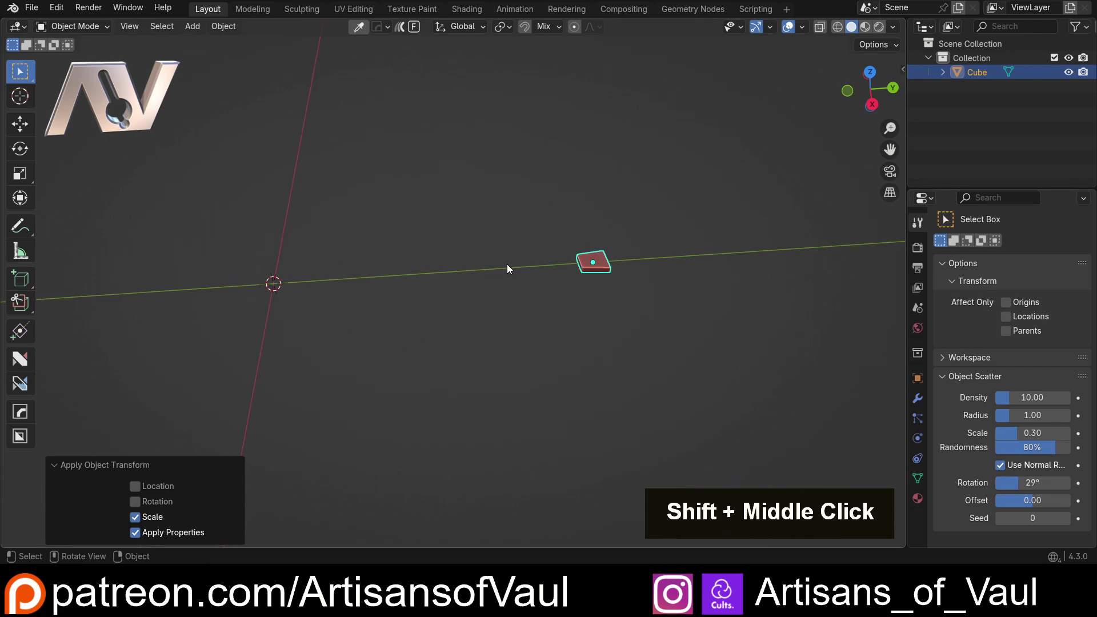
scroll(down, 3)
middle_click(513, 269)
key(g)
key(y)
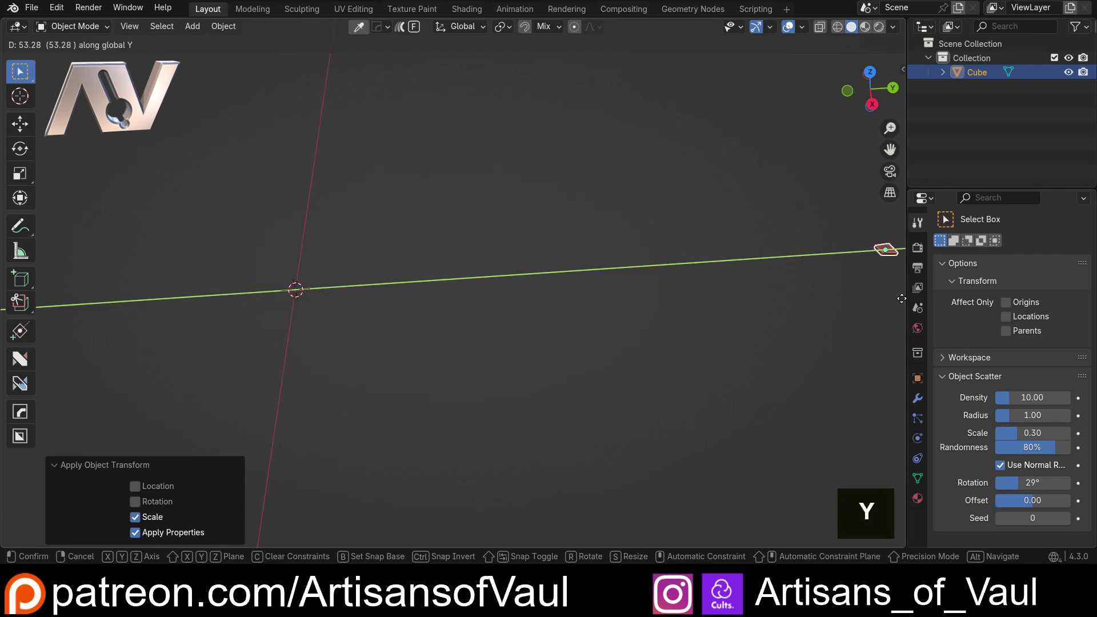
Rename the tile object to 'Stone' and recentre the view on the origin
key(F2)
key(shift+s)
key(t)
key(o)
key(n)
key(e)
key(Return)
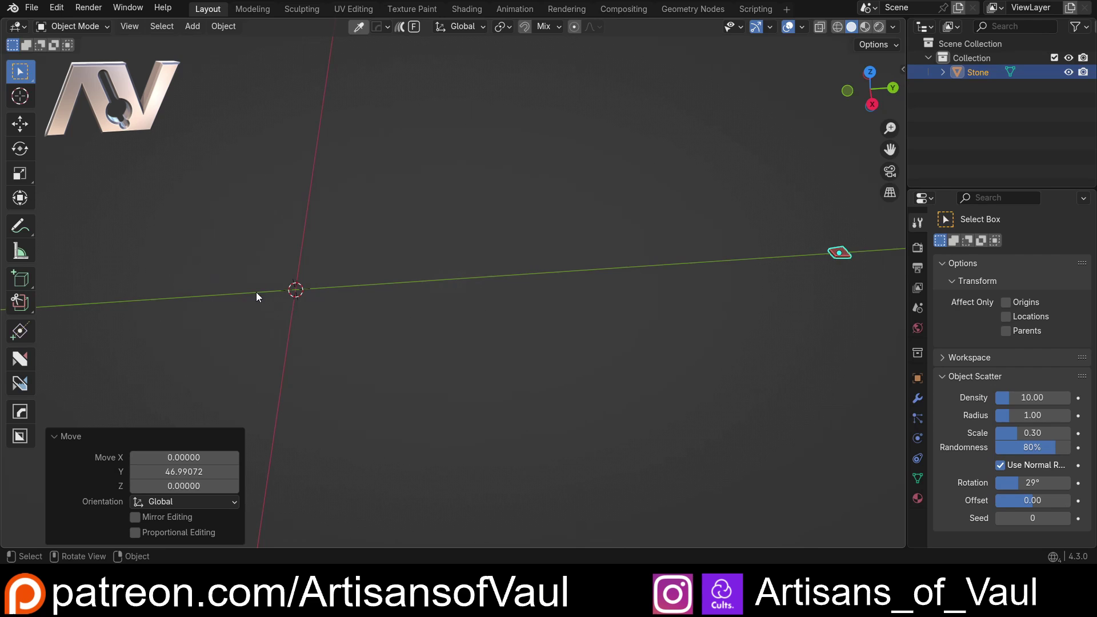
middle_click(250, 276)
scroll(up, 3)
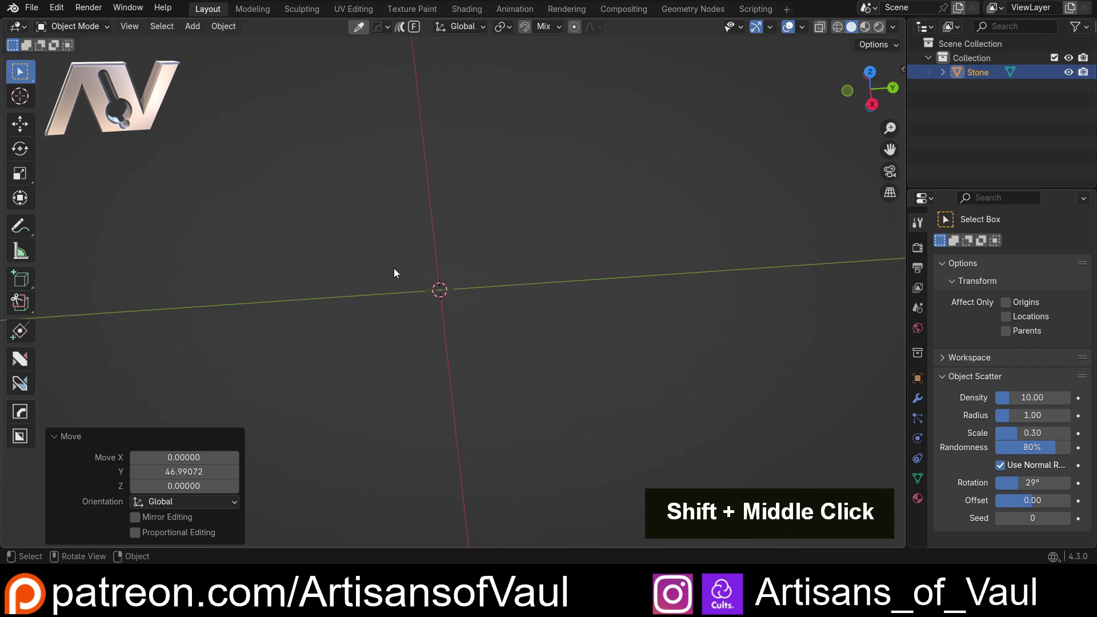
Add a new cube at the origin and create an empty Geometry Nodes tree for it
middle_click(406, 271)
middle_click(471, 304)
key(shift+a)
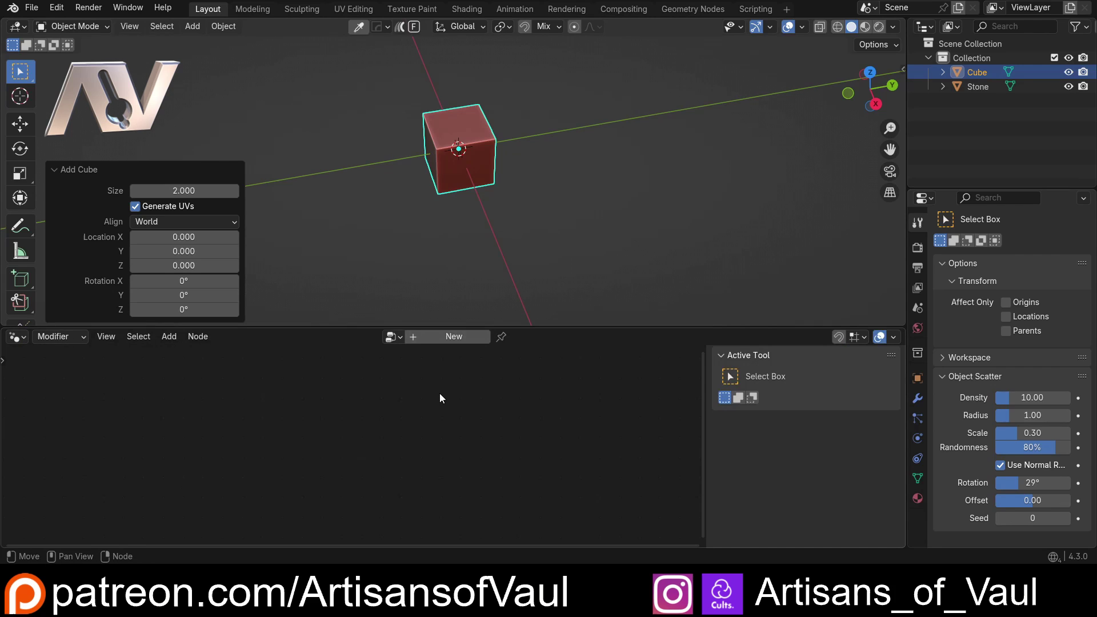
key(a)
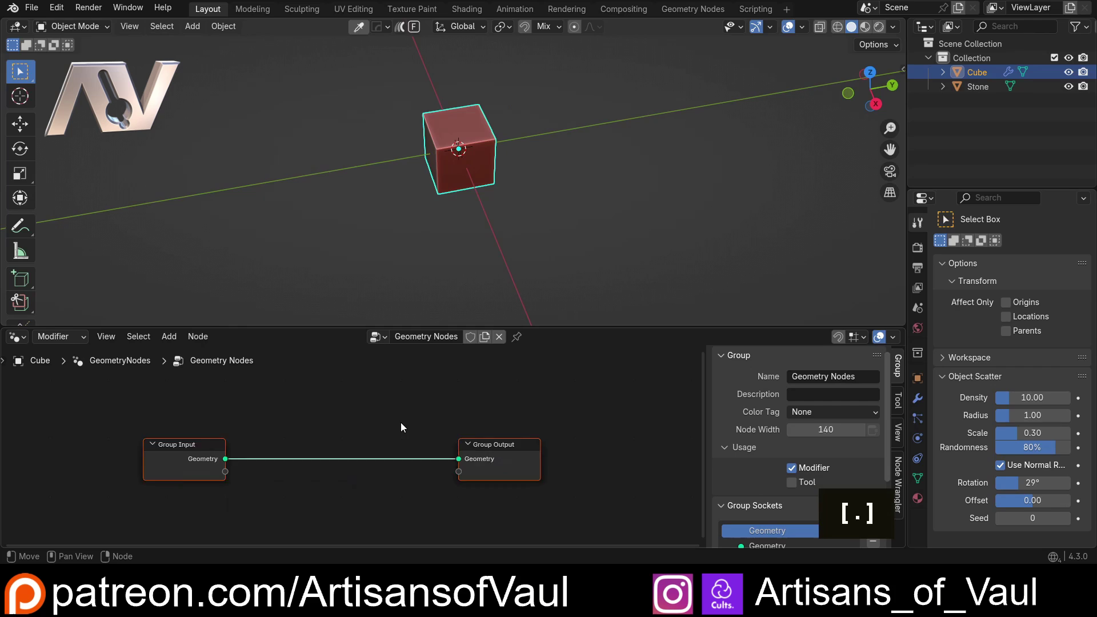
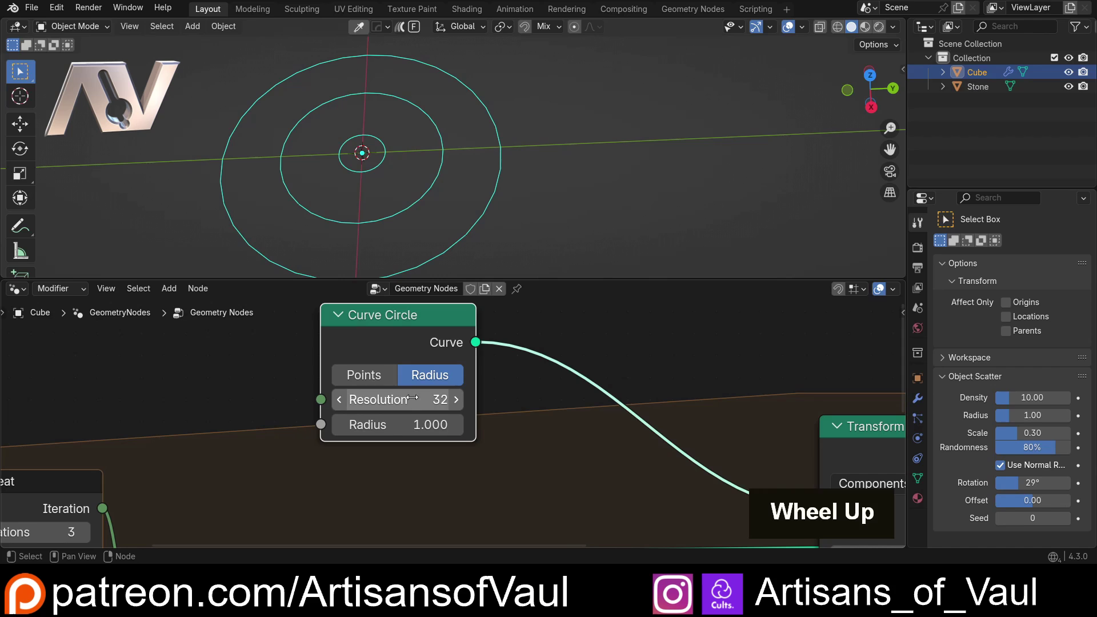
scroll(up, 3)
scroll(down, 3)
scroll(up, 3)
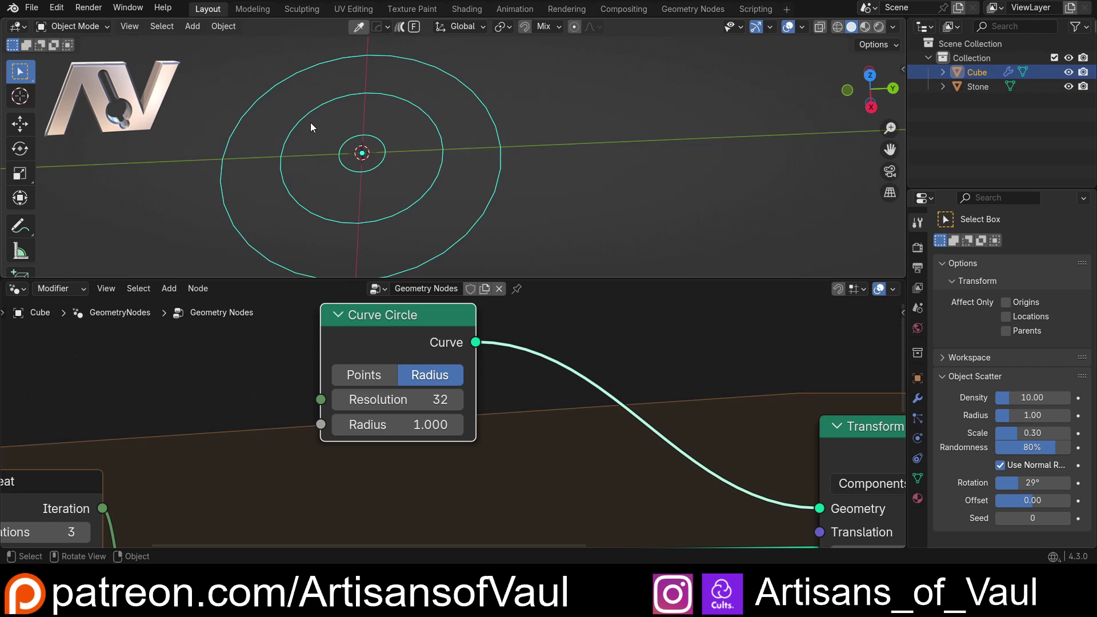
scroll(down, 3)
middle_click(616, 182)
scroll(down, 3)
middle_click(703, 172)
scroll(up, 3)
middle_click(622, 230)
scroll(down, 3)
middle_click(342, 187)
scroll(up, 3)
scroll(down, 3)
scroll(up, 3)
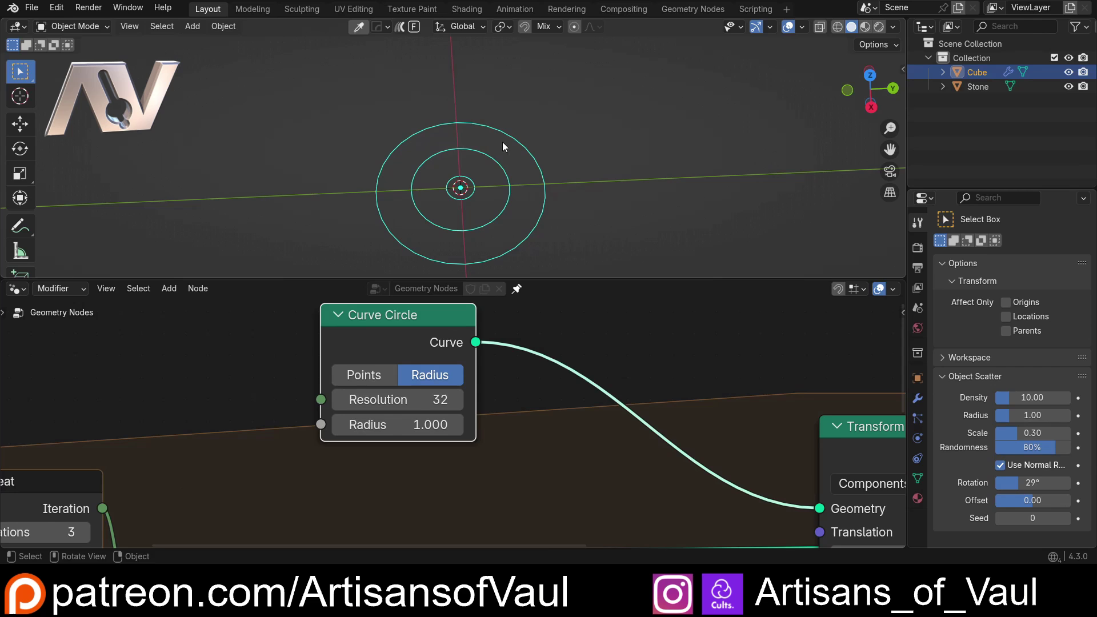
scroll(down, 3)
scroll(up, 3)
scroll(down, 3)
middle_click(232, 416)
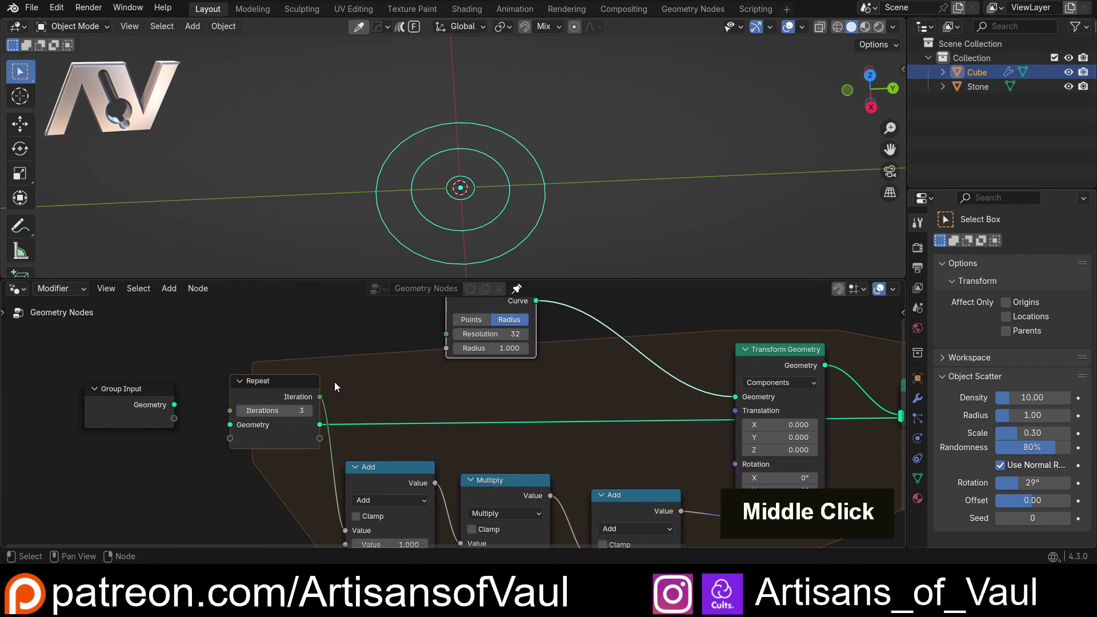
Feed Iteration through Math Add and Multiply (×3) nodes into the Curve Circle Resolution
key(shift+d)
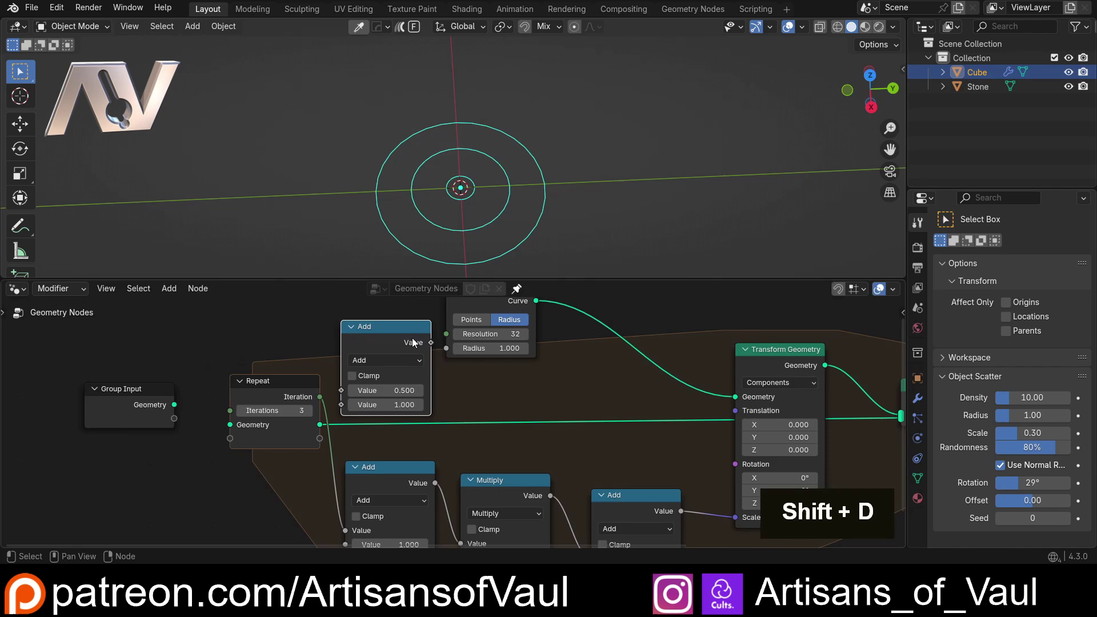
middle_click(493, 341)
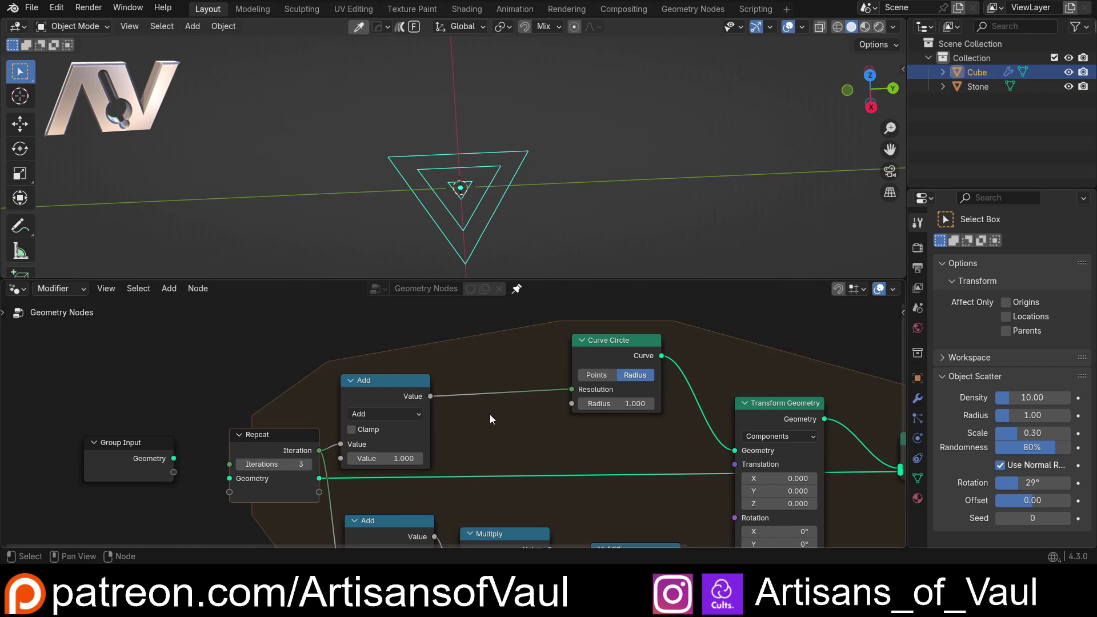
scroll(down, 3)
middle_click(515, 427)
key(shift+d)
scroll(up, 3)
middle_click(458, 231)
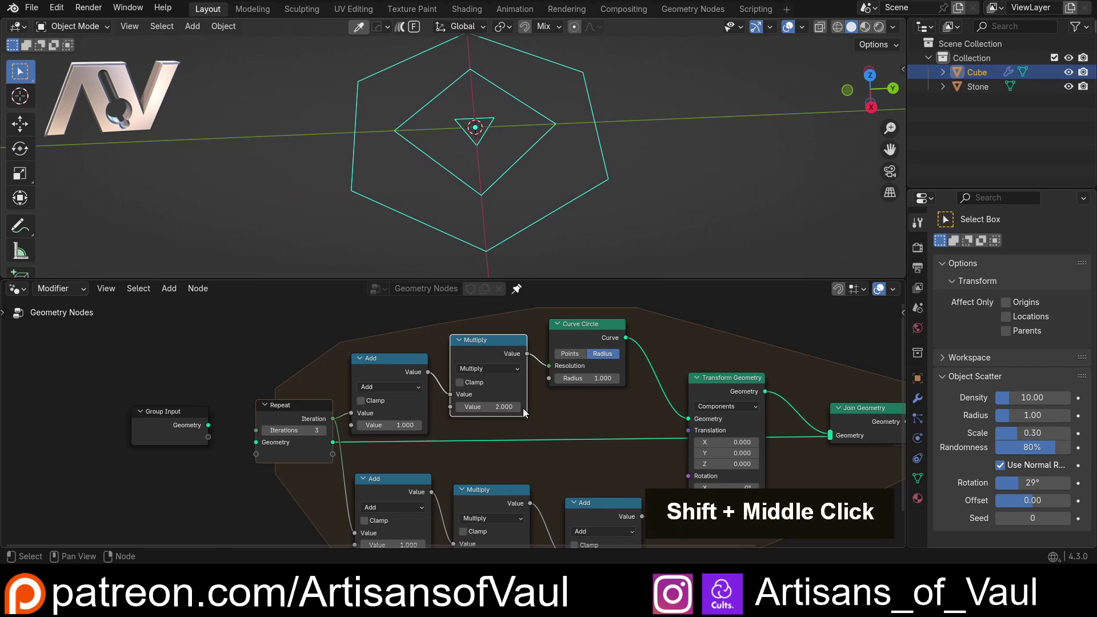
double_click(522, 413)
key(3)
key(Return)
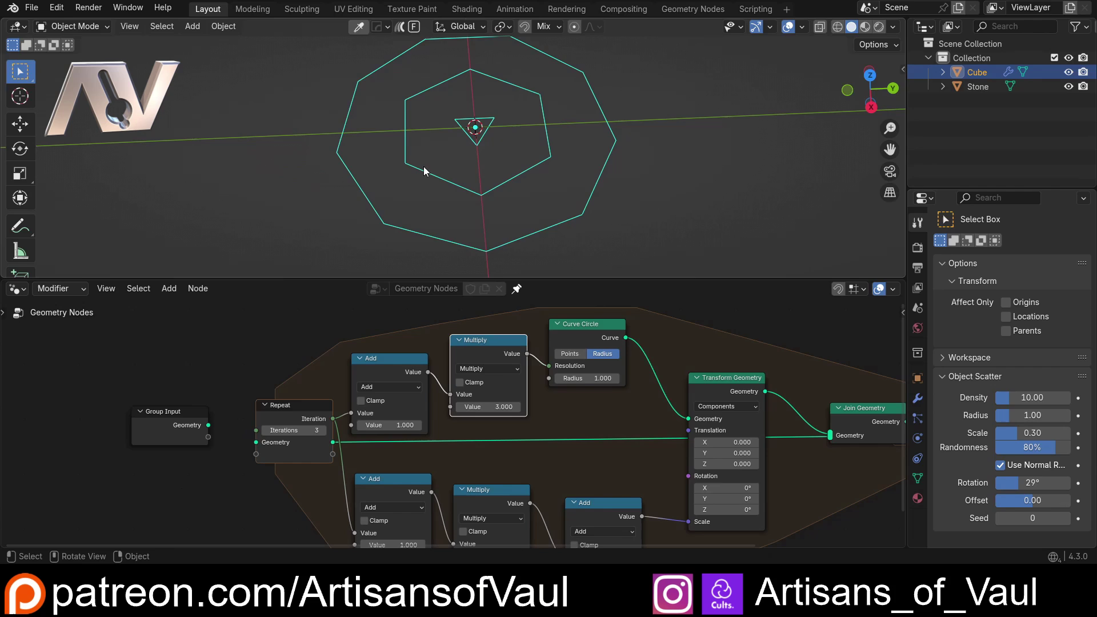
Insert an extra Math Add node with offset 0 before the circle radius
scroll(down, 3)
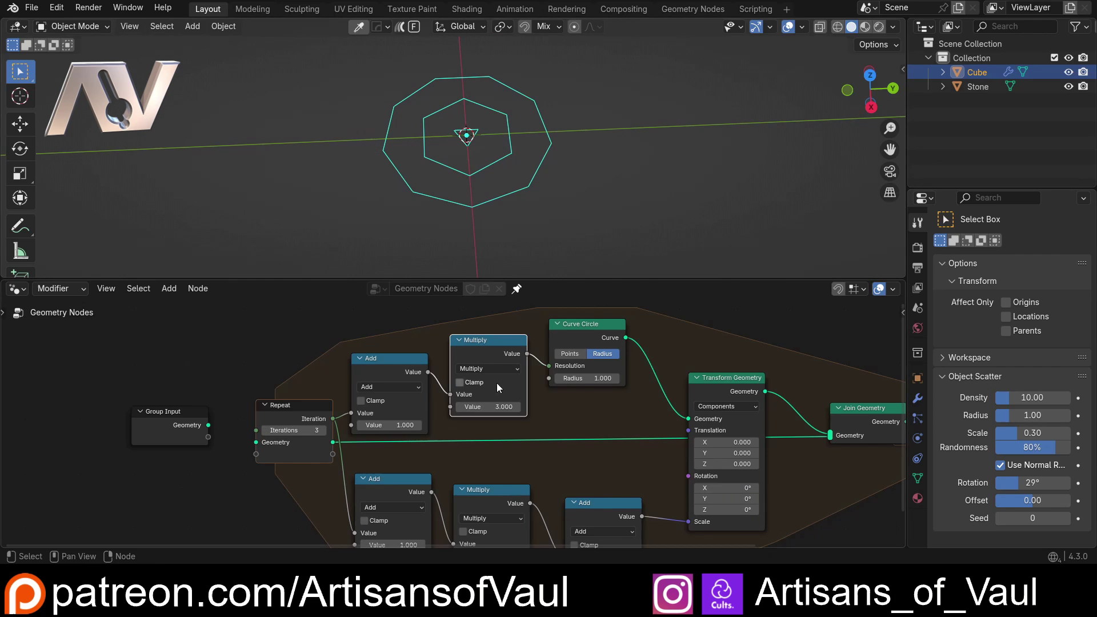
middle_click(441, 211)
scroll(up, 3)
scroll(down, 3)
middle_click(542, 408)
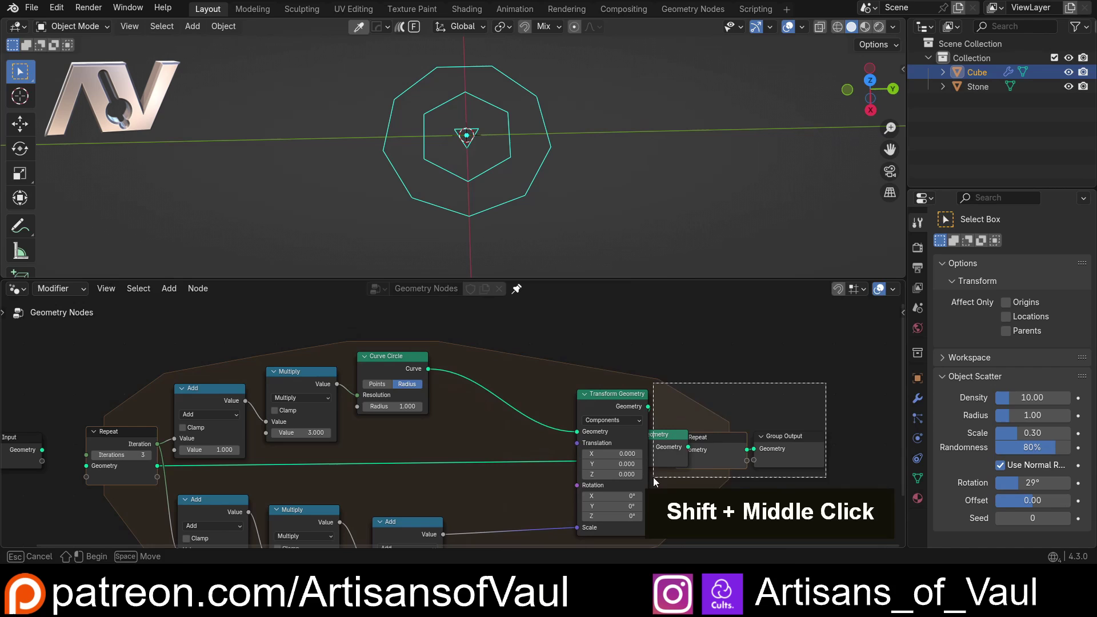
double_click(830, 422)
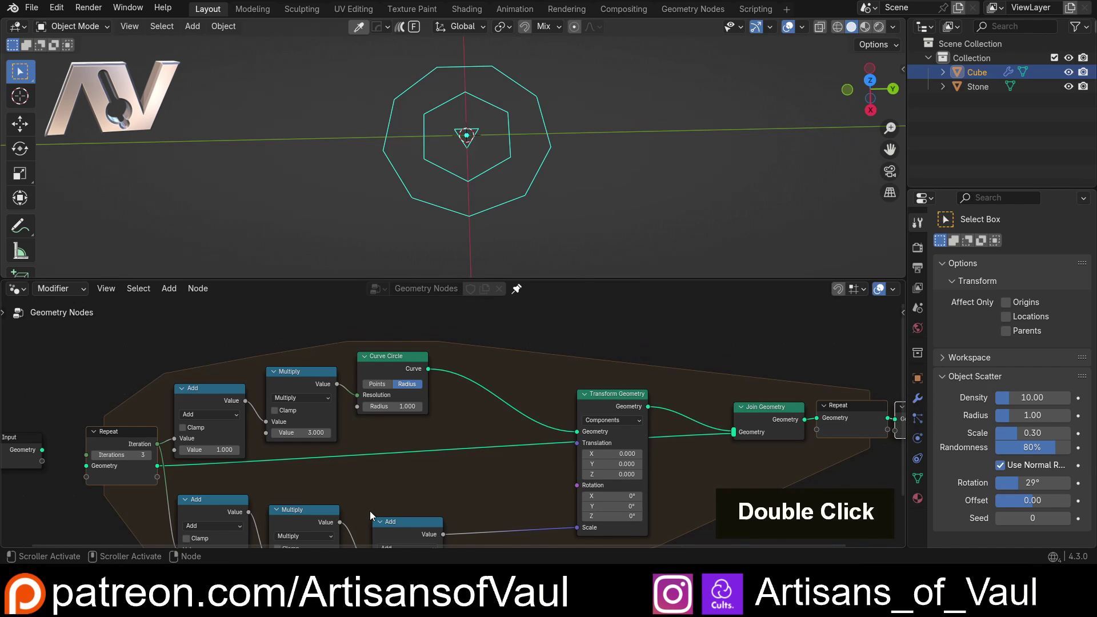
key(ctrl+z)
double_click(407, 530)
key(shift+d)
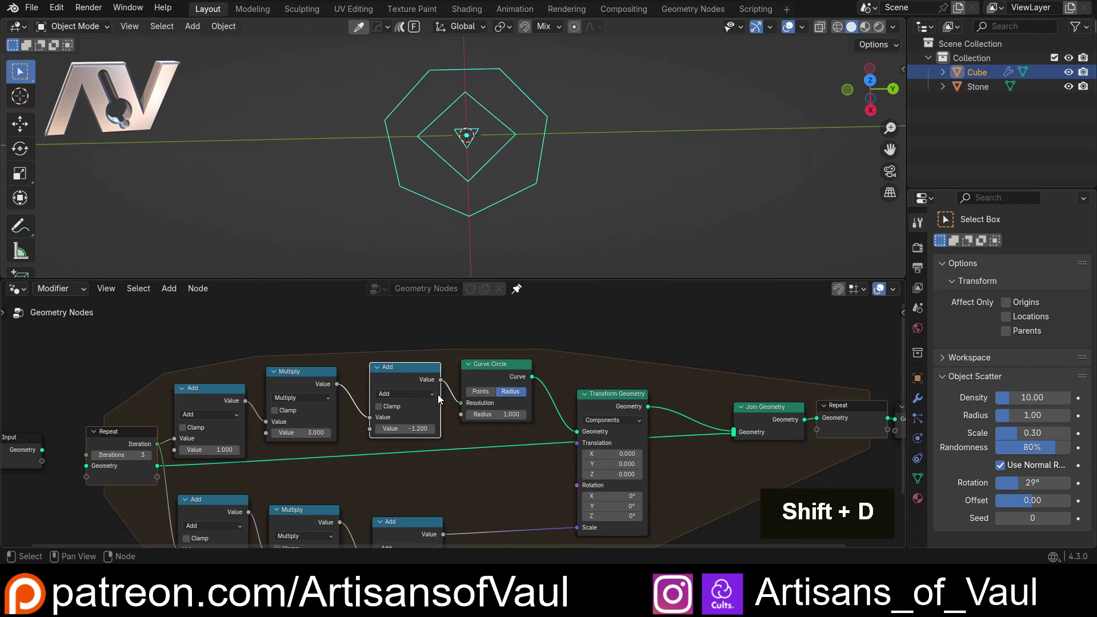
key(0)
key(Return)
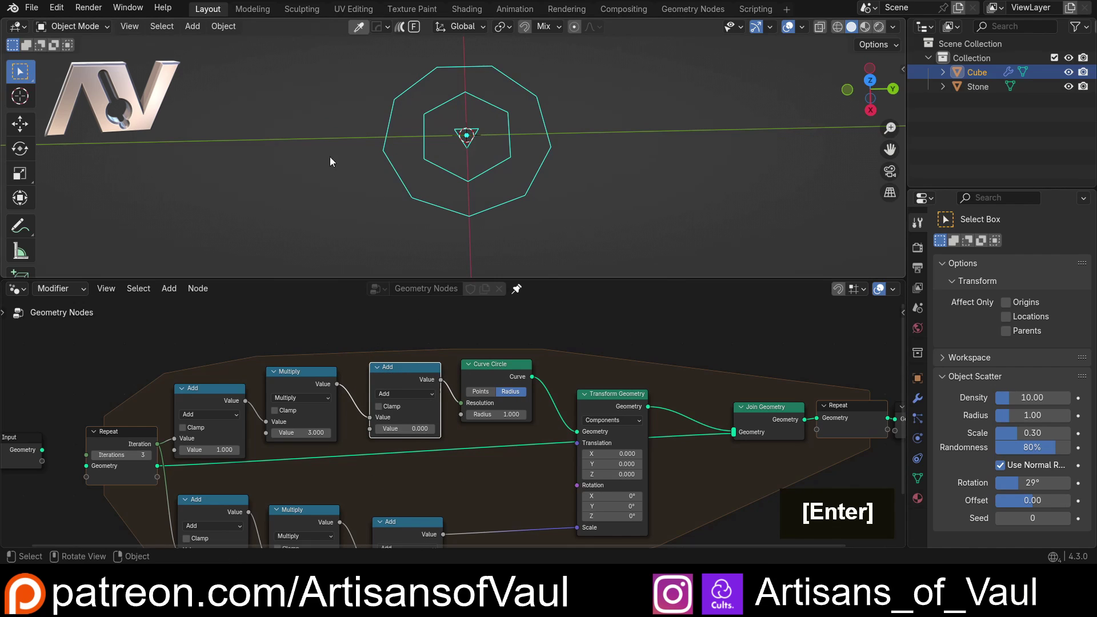
scroll(up, 3)
middle_click(335, 351)
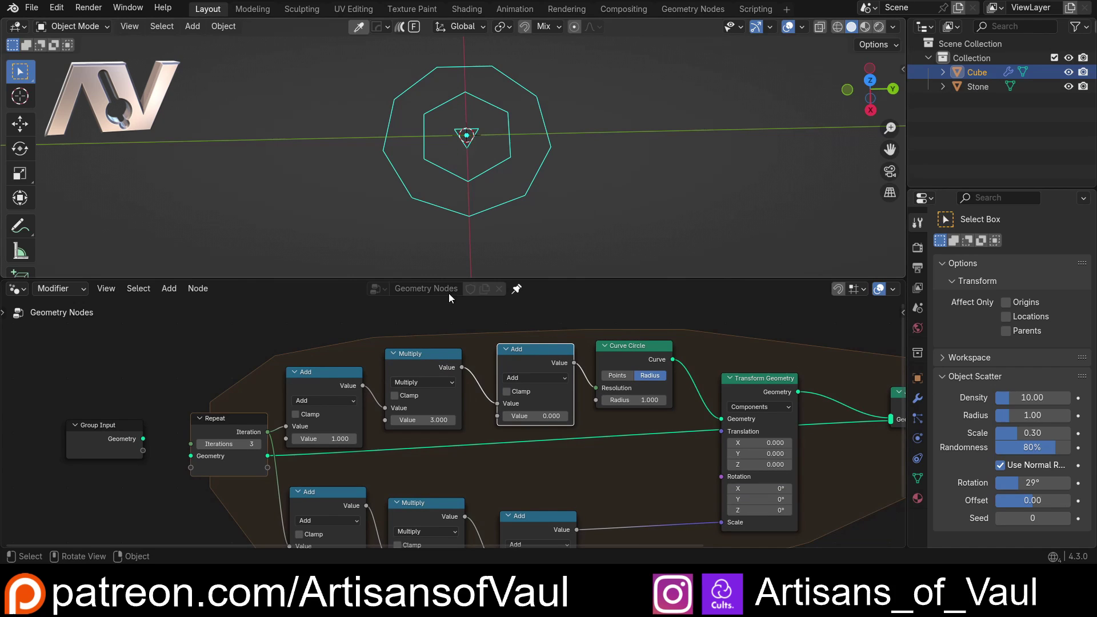
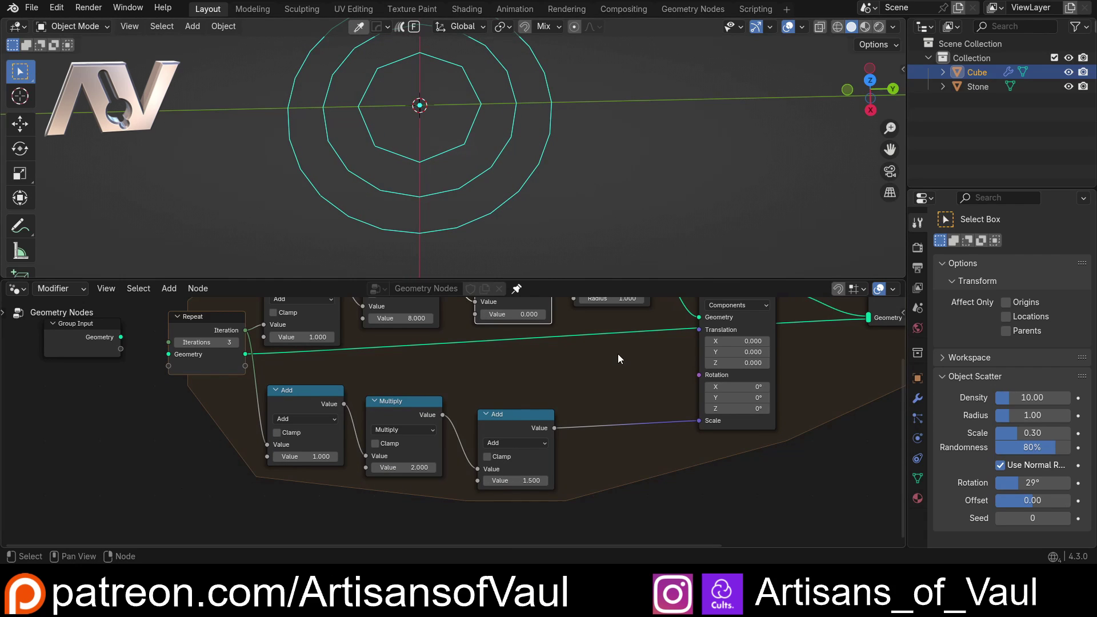
Add an Instance on Points node onto the link between Transform Geometry and Join Geometry
scroll(down, 3)
middle_click(618, 383)
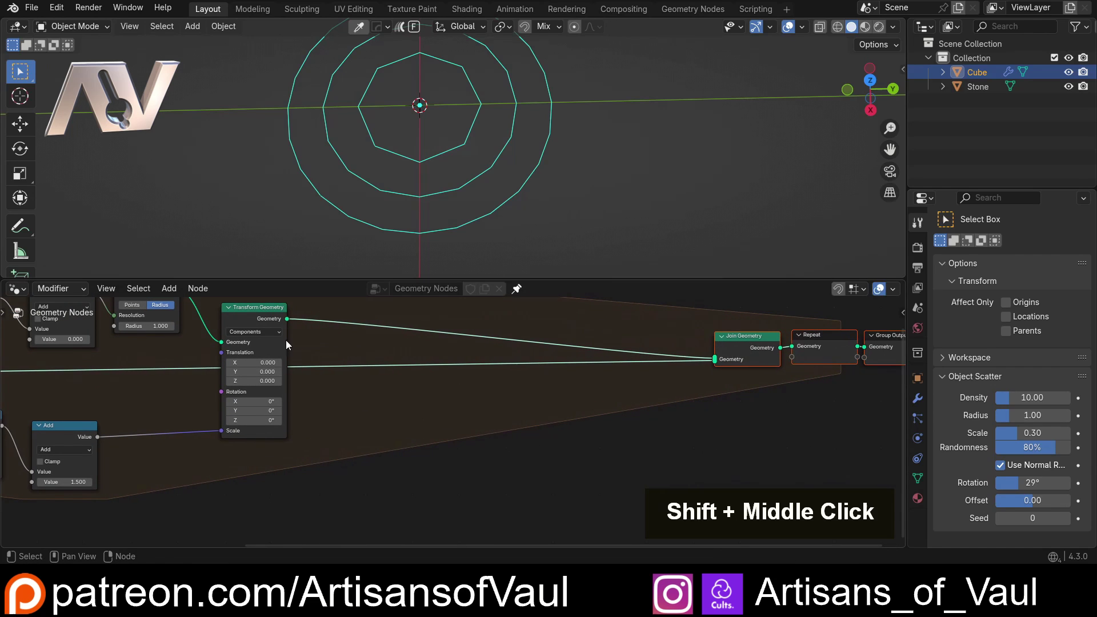
middle_click(326, 344)
key(shift+a)
key(i)
key(n)
key(t)
key(BackSpace)
key(s)
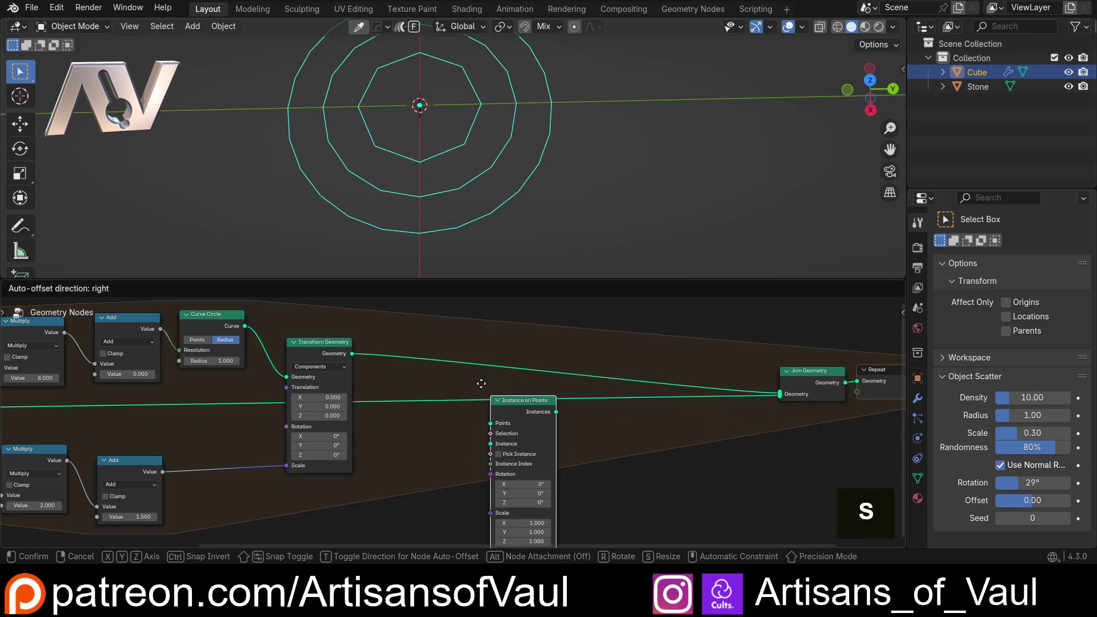
Wire Transform Geometry into Instance on Points' Points and feed the Stone object's Object Info geometry as the Instance
middle_click(440, 381)
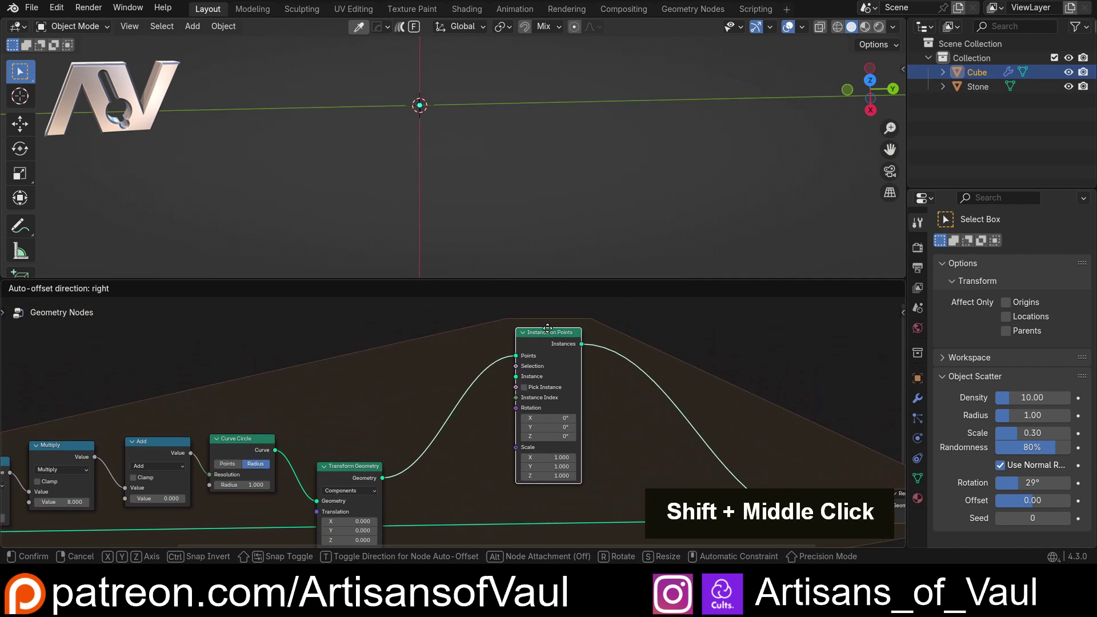
scroll(down, 3)
middle_click(515, 361)
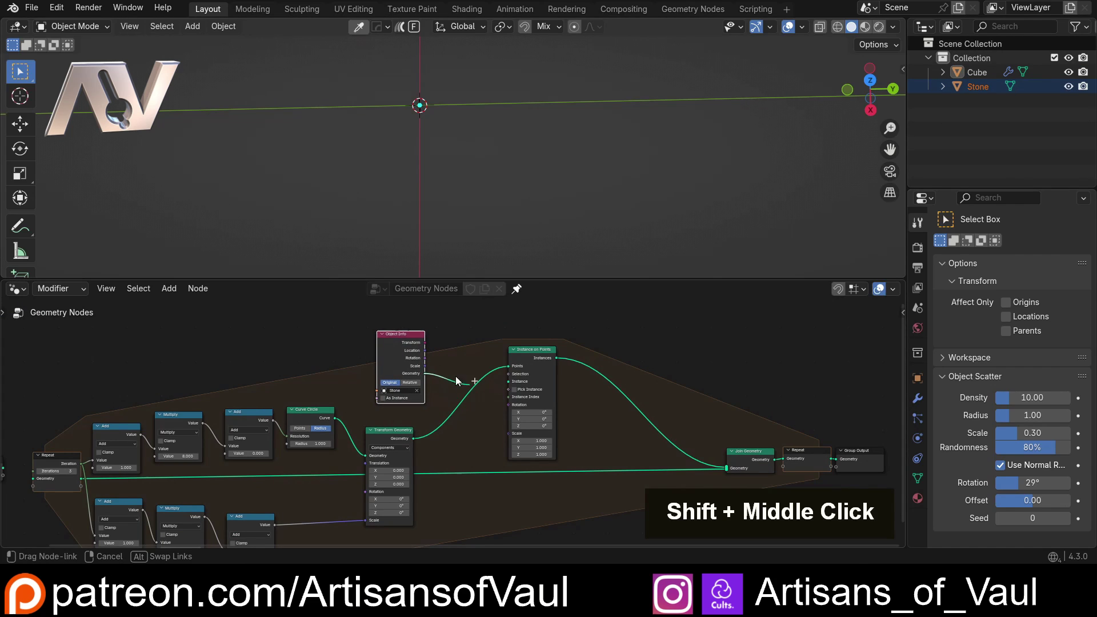
scroll(up, 3)
middle_click(463, 340)
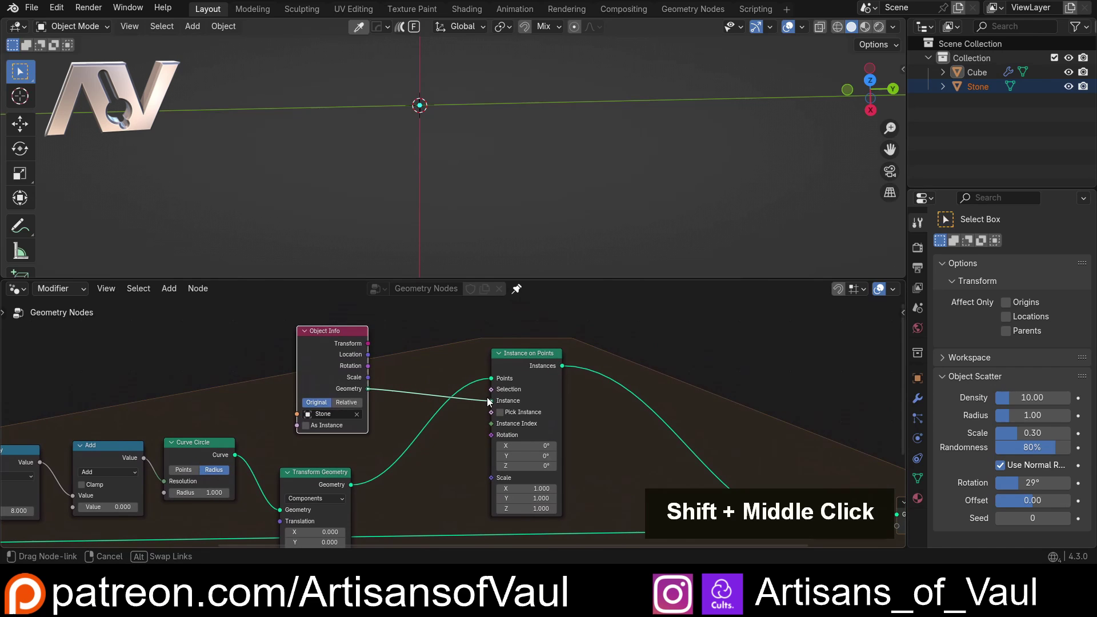
scroll(down, 3)
middle_click(419, 190)
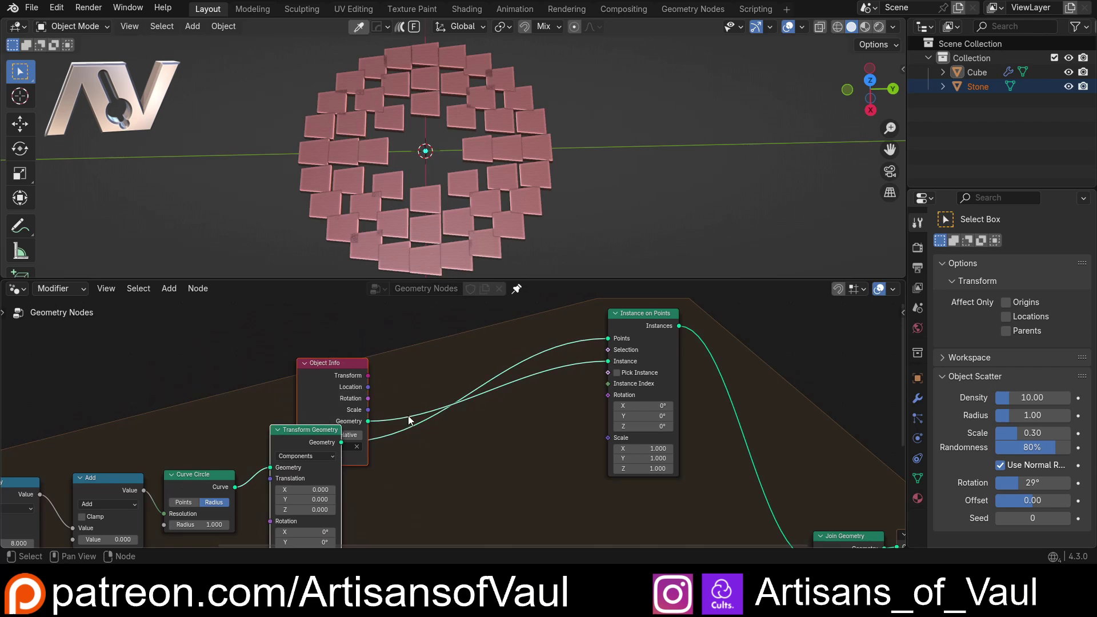
double_click(387, 340)
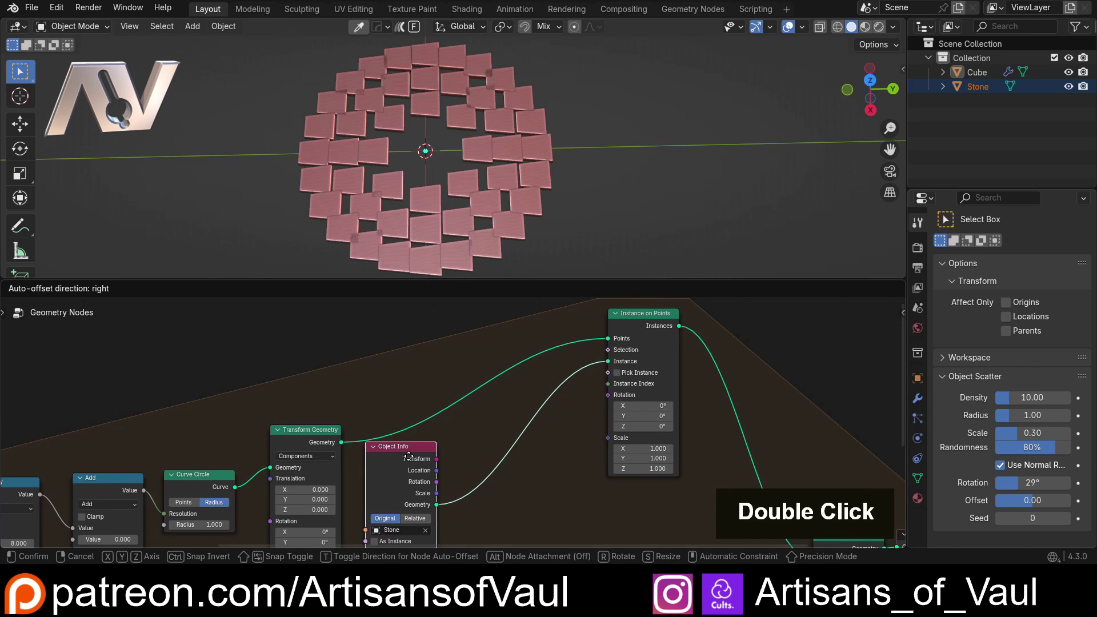
Add Curve Tangent and Align Rotation to Vector (X axis) nodes driving the Instance on Points Rotation
middle_click(435, 424)
scroll(down, 3)
middle_click(472, 358)
key(shift+a)
key(t)
key(a)
key(n)
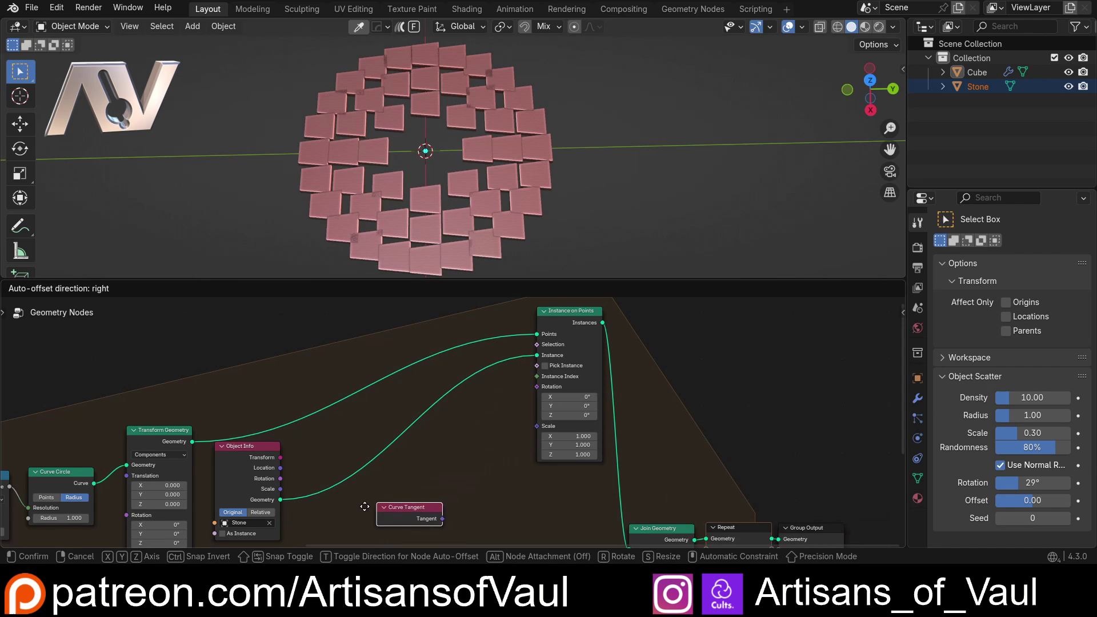
middle_click(423, 459)
scroll(up, 3)
middle_click(396, 431)
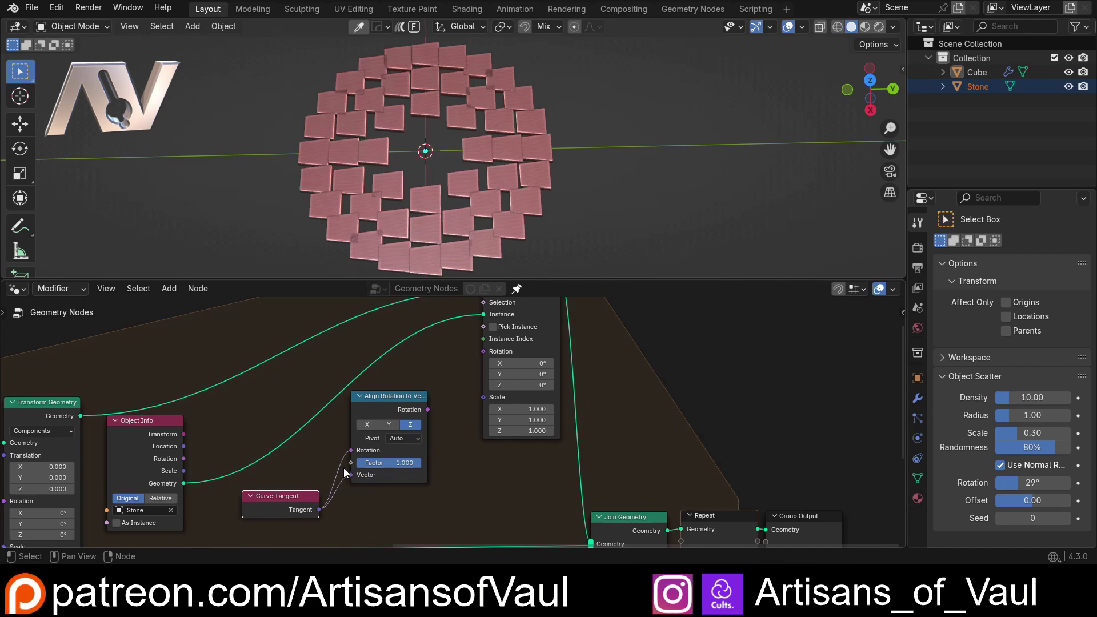
right_click(346, 455)
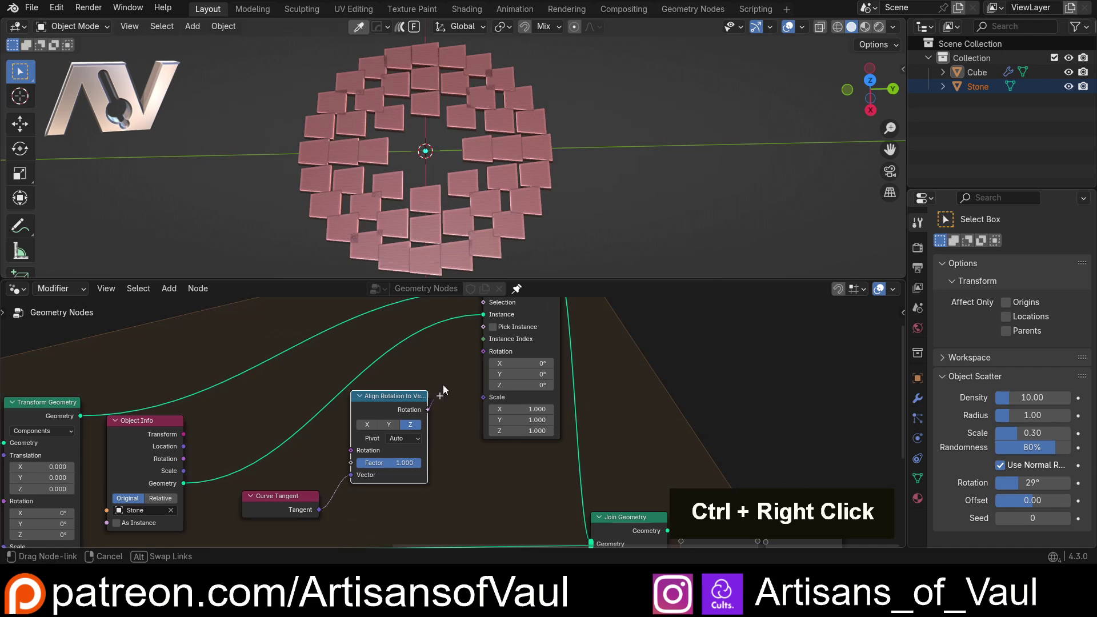
Rotate the Stone object 180° on X so tiles lie flat, and apply its rotation
middle_click(394, 216)
middle_click(403, 166)
middle_click(512, 452)
middle_click(397, 450)
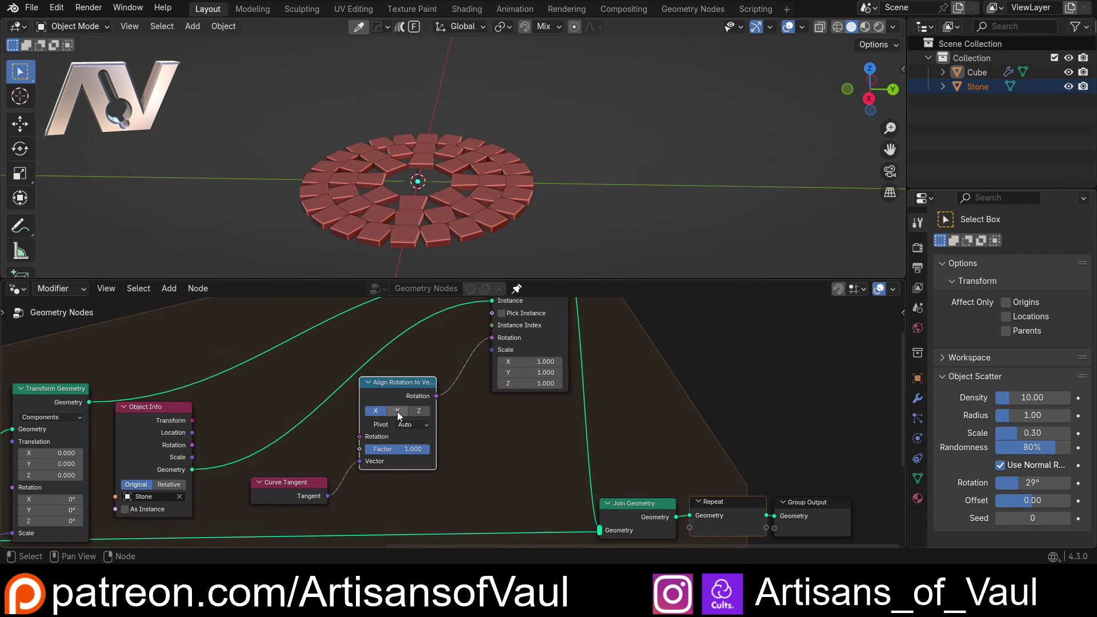
middle_click(393, 229)
middle_click(389, 4)
scroll(down, 3)
middle_click(554, 223)
middle_click(724, 220)
key(r)
key(x)
key(1)
key(8)
key(Return)
key(ctrl+a)
Orbit the viewport to look down on the tangent-aligned tile rings
middle_click(408, 191)
scroll(up, 3)
middle_click(461, 185)
middle_click(580, 151)
middle_click(519, 156)
scroll(down, 3)
middle_click(490, 192)
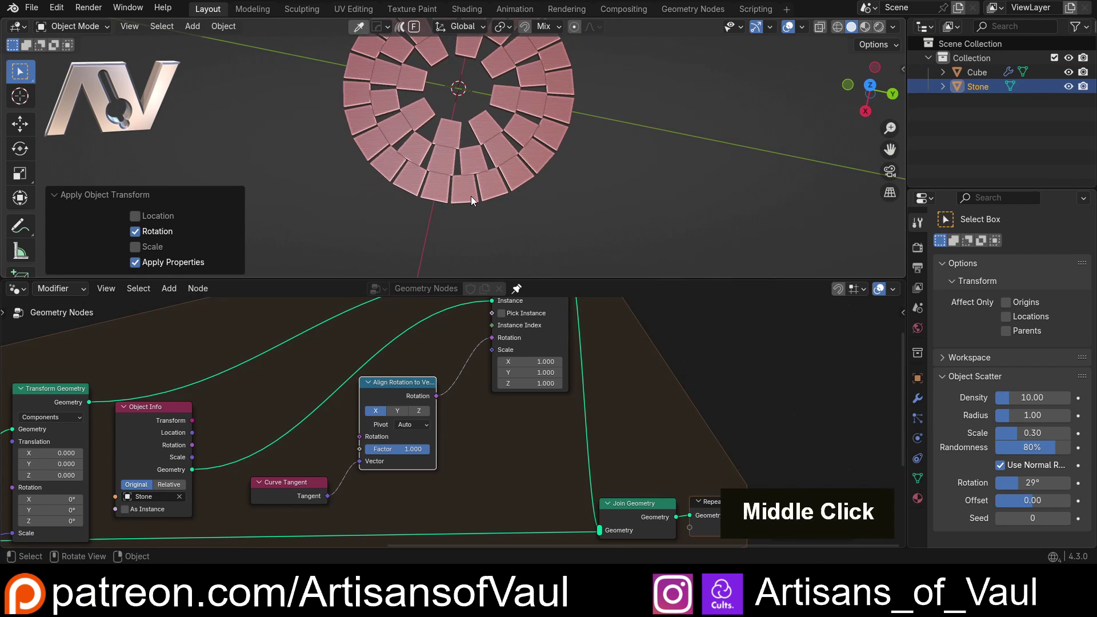
middle_click(441, 245)
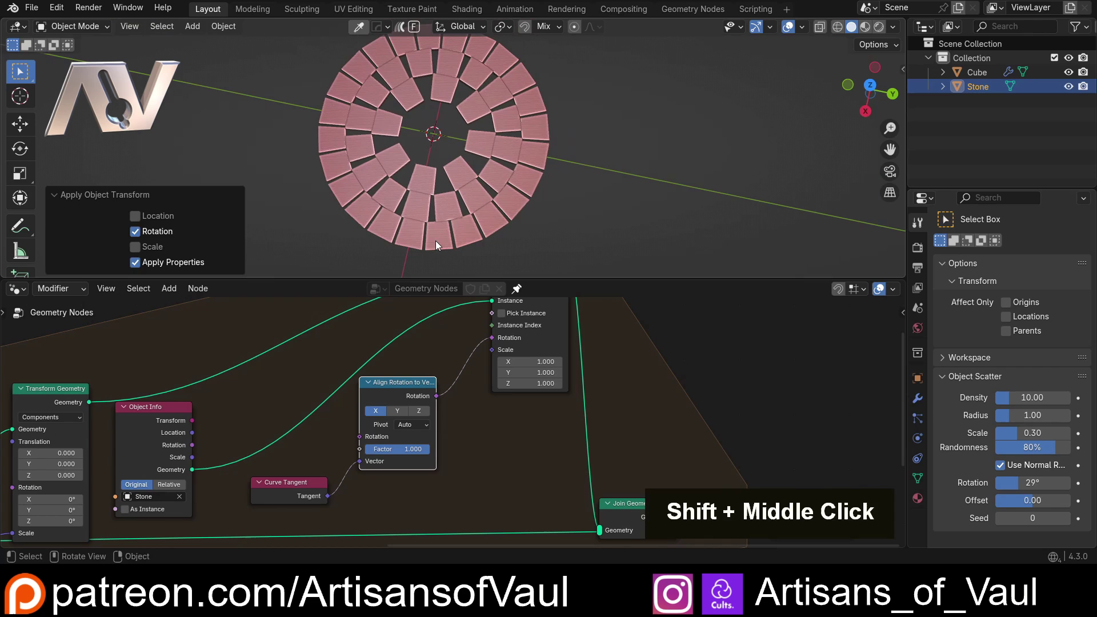
scroll(down, 3)
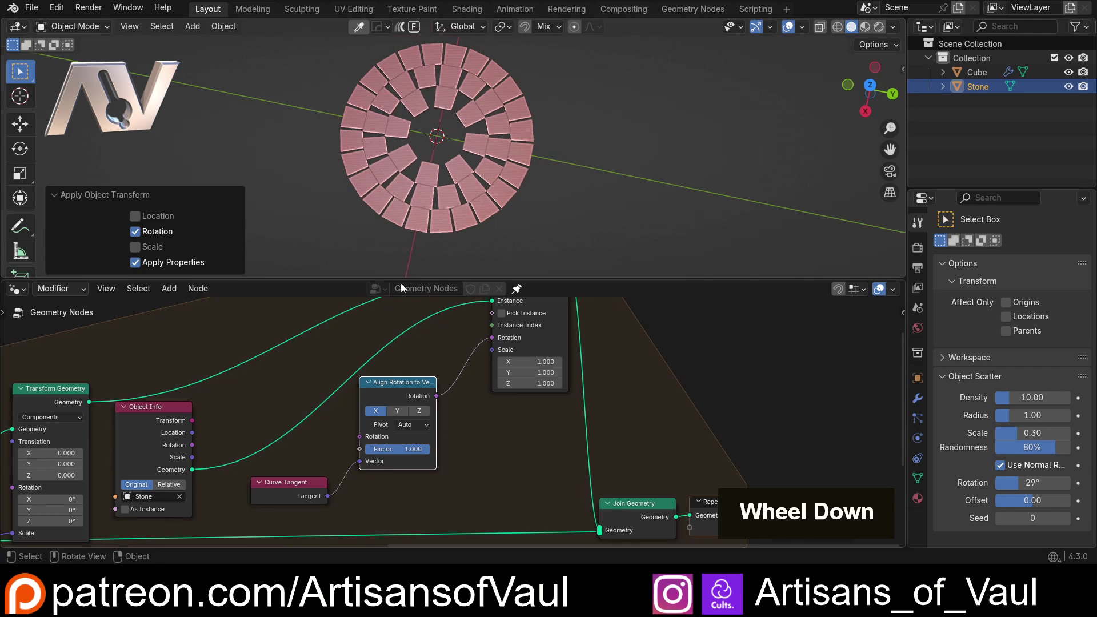
middle_click(217, 364)
scroll(down, 3)
middle_click(321, 349)
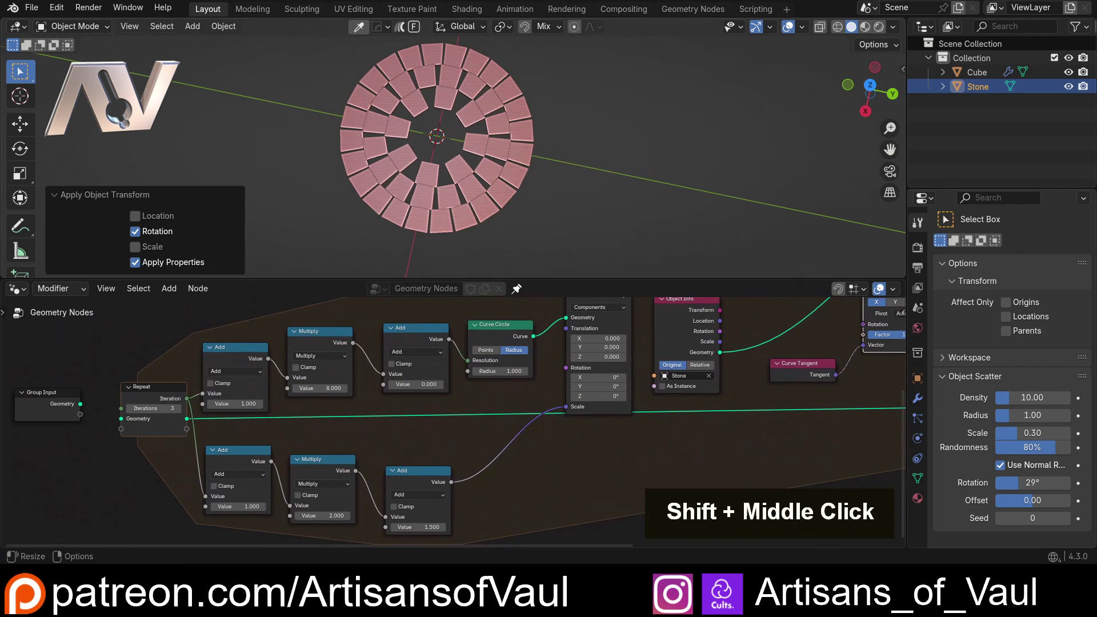
Tune the ring values to multiplier 7.3, offset 3.6, scales 2.2 and 1.4, with 4 repeat iterations
scroll(up, 3)
middle_click(367, 406)
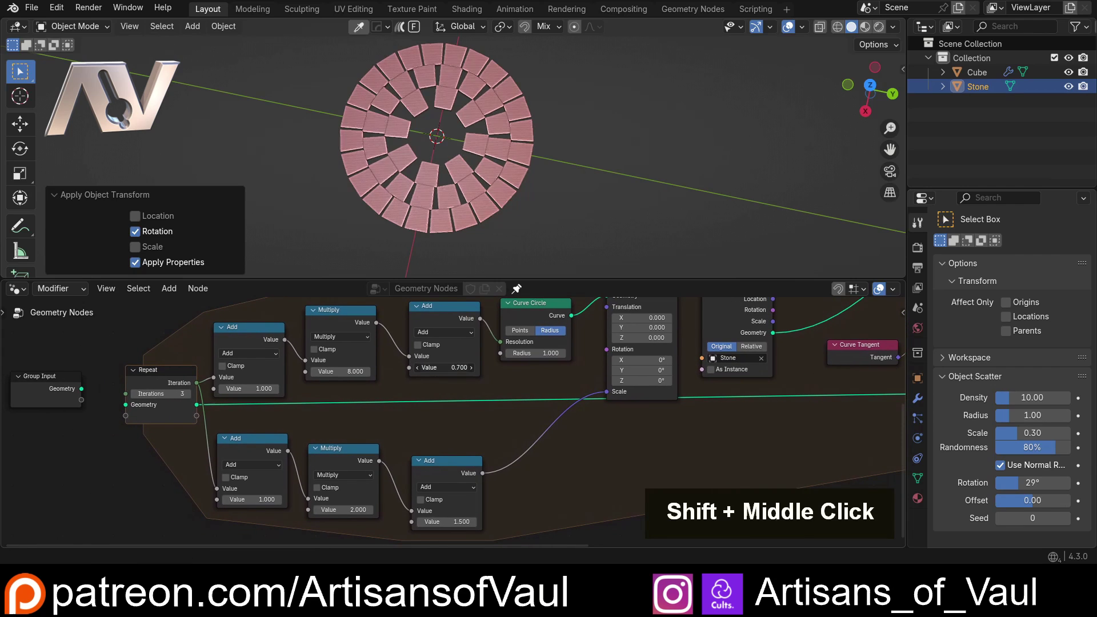
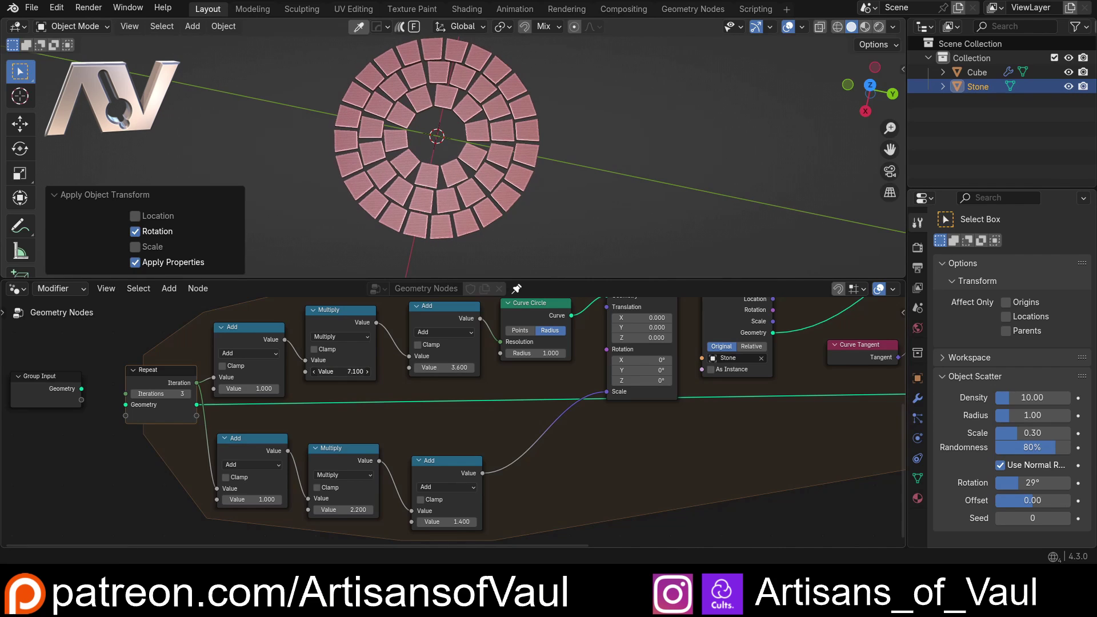
scroll(down, 3)
middle_click(353, 147)
middle_click(369, 208)
middle_click(198, 364)
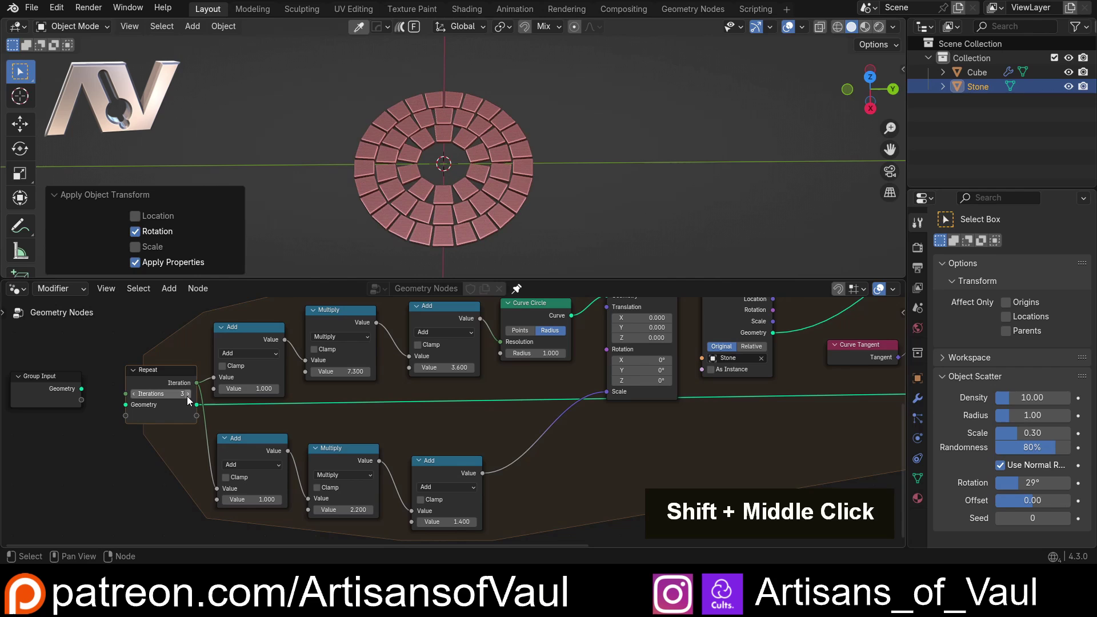
middle_click(187, 333)
scroll(up, 3)
middle_click(283, 377)
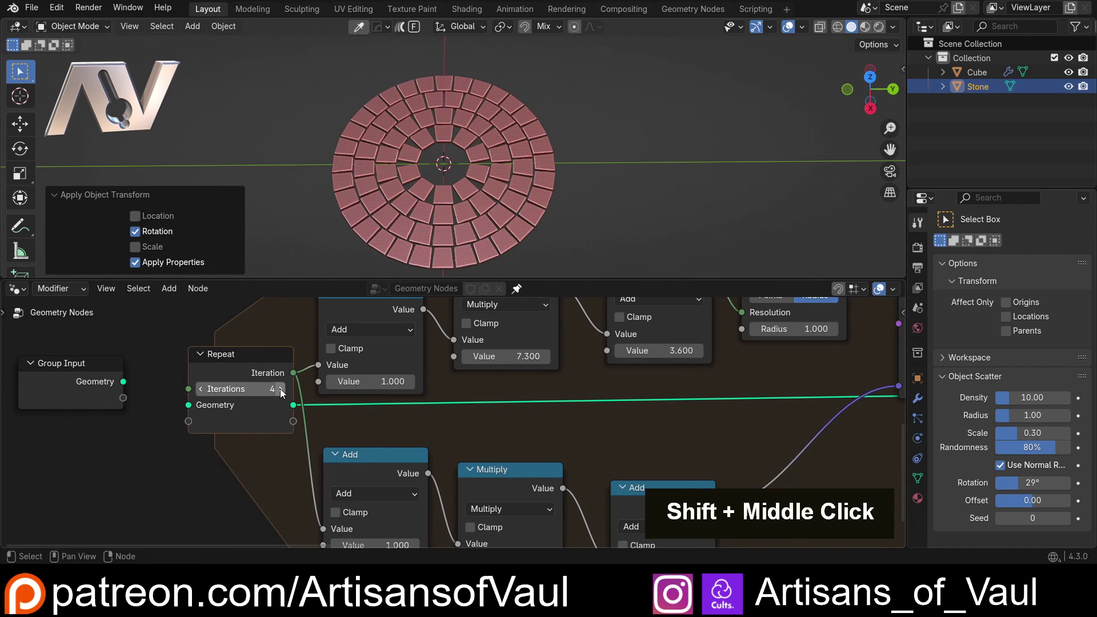
Set the resolution multiplier to 6.9 and expose the repeat iteration count as a group input
double_click(448, 212)
scroll(down, 3)
double_click(284, 392)
scroll(up, 3)
middle_click(643, 227)
scroll(up, 3)
middle_click(509, 183)
middle_click(500, 178)
scroll(up, 3)
middle_click(591, 218)
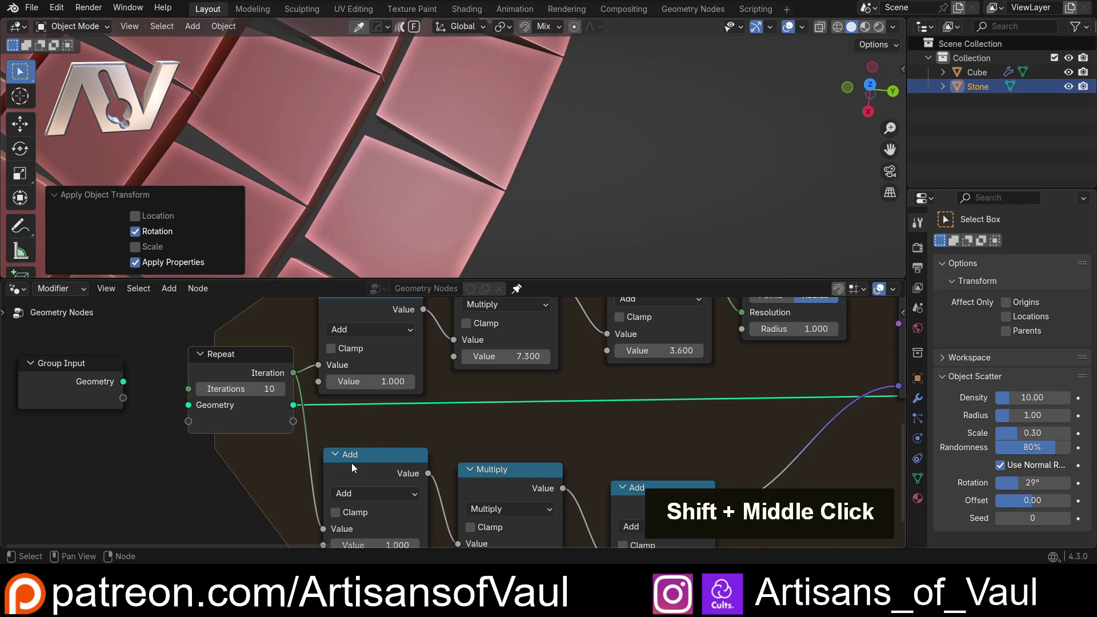
Feed the ring-spacing Multiply and Add values from two new Value sockets on the Group Input node
scroll(down, 3)
middle_click(497, 383)
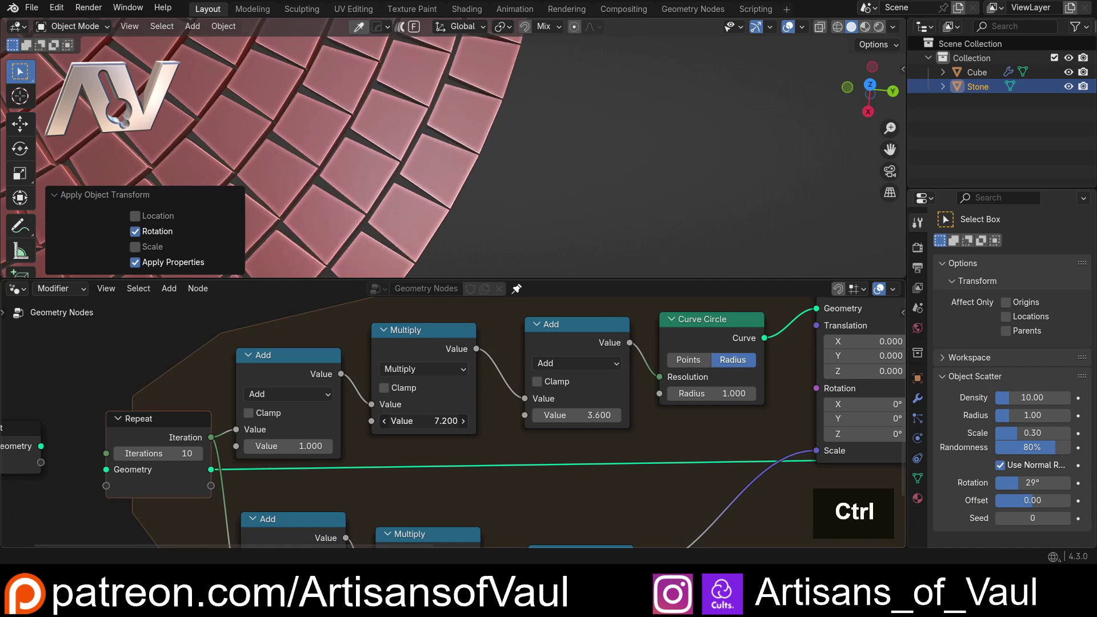
scroll(down, 3)
middle_click(371, 179)
middle_click(448, 209)
scroll(up, 3)
double_click(202, 459)
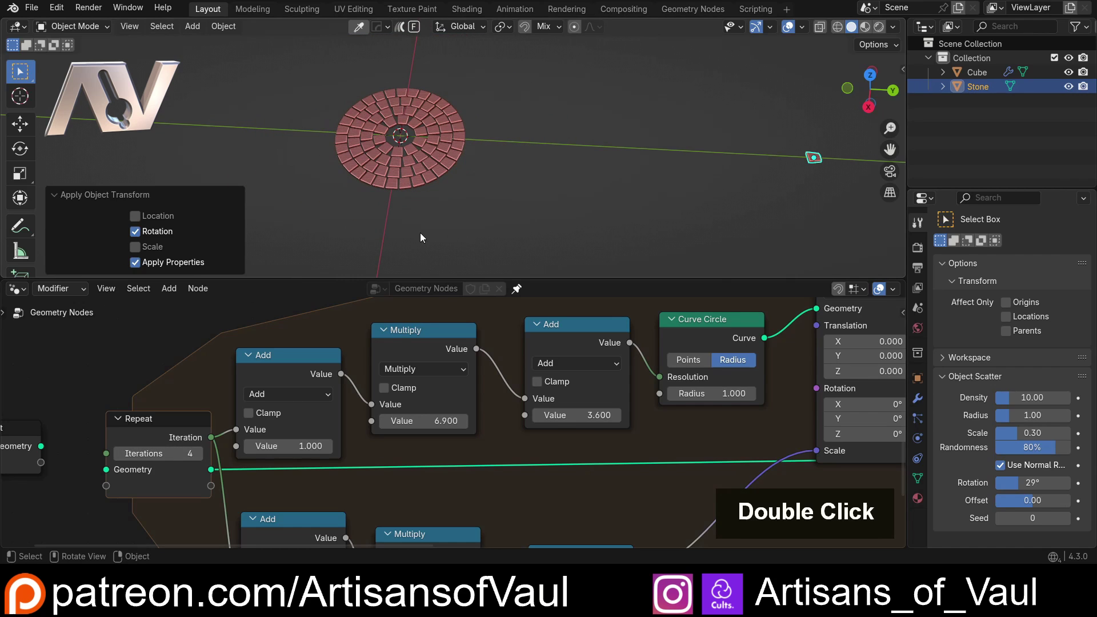
scroll(down, 3)
scroll(up, 3)
scroll(down, 3)
scroll(up, 3)
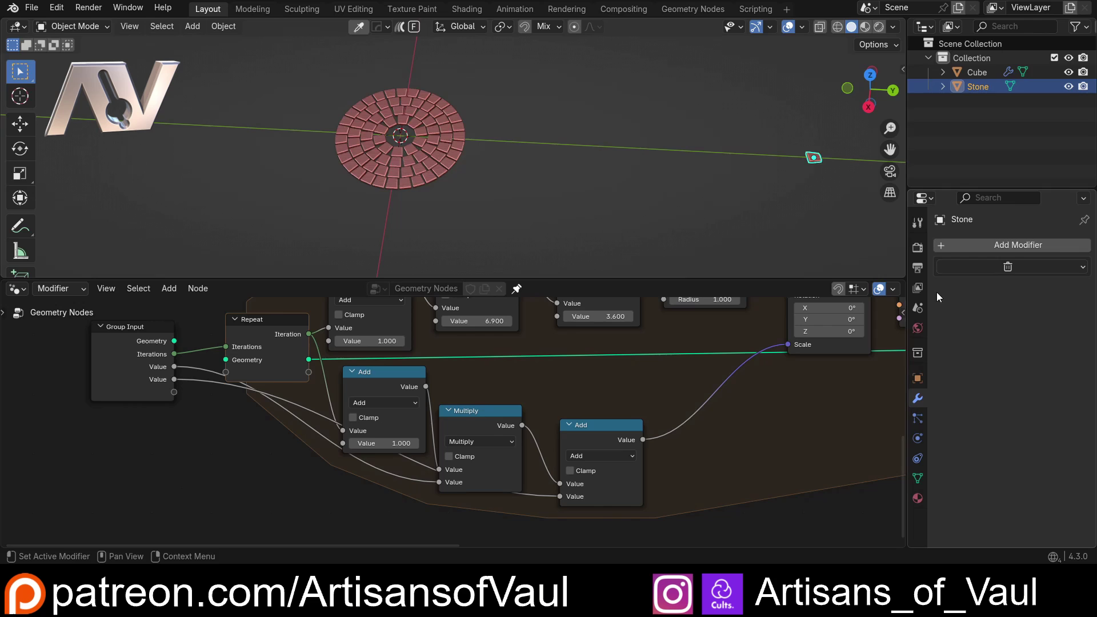
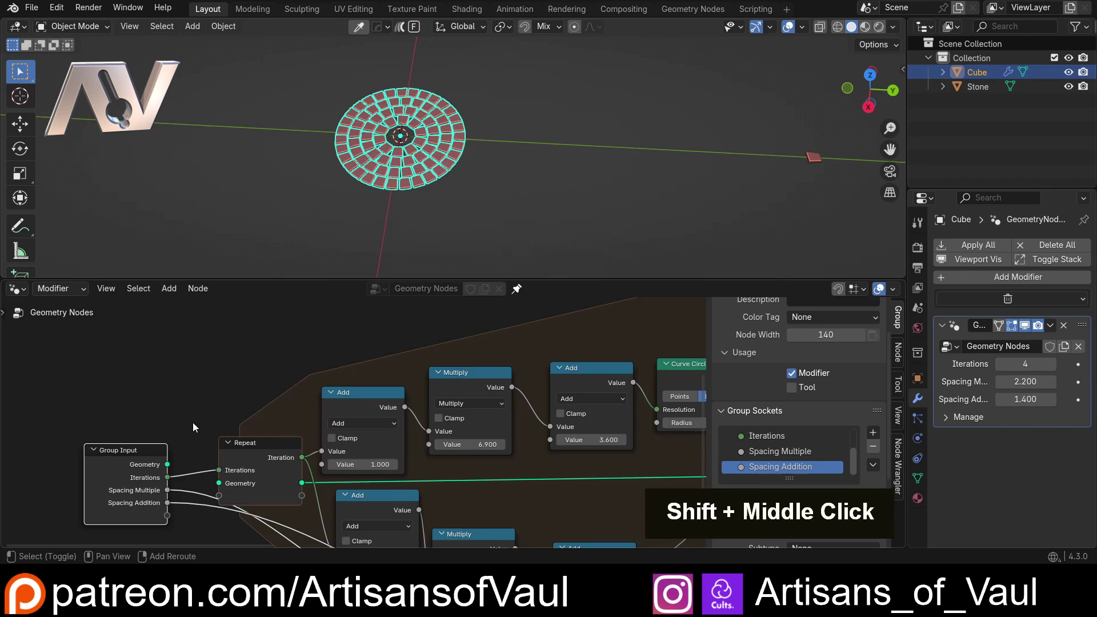
Rename the first plain Value group input to the Tile Number Multiple socket name
middle_click(420, 377)
scroll(down, 3)
double_click(862, 425)
key(shift+t)
key(BackSpace)
key(i)
key(shift+space)
key(shift+m)
key(l)
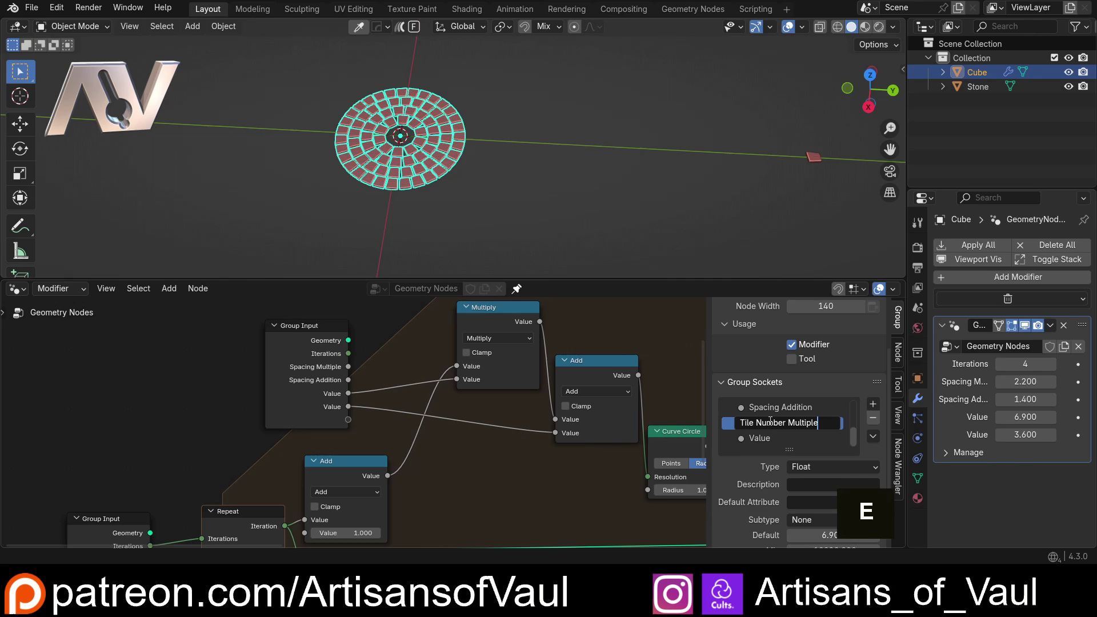
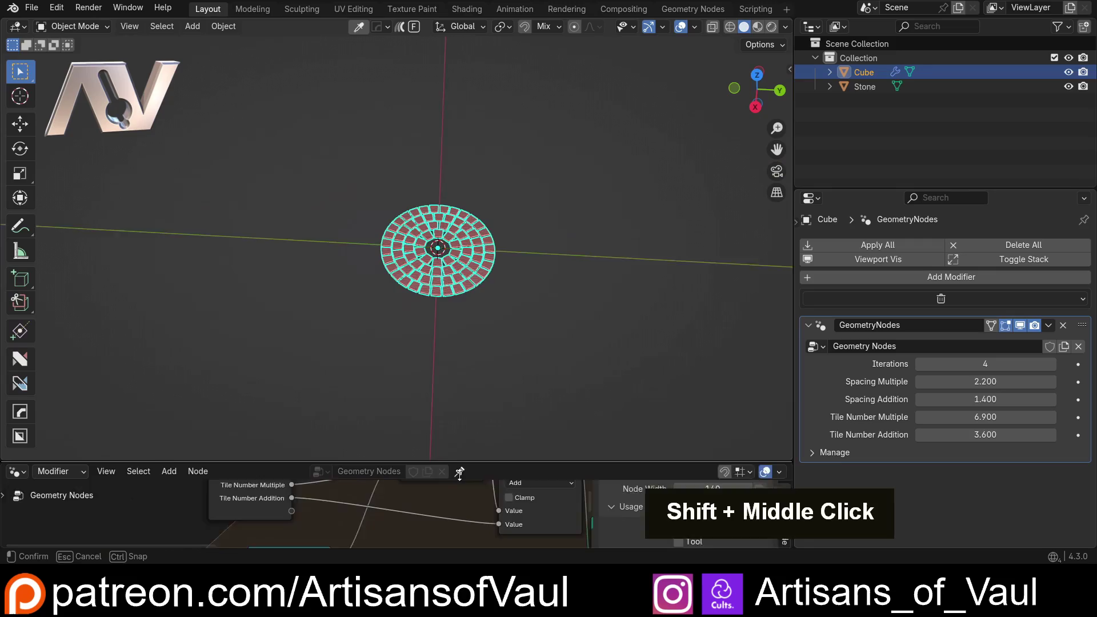
Keep Iterations at 9 and undo the slider tests, restoring Tile Number Multiple 6.900 and Addition 3.600
scroll(up, 3)
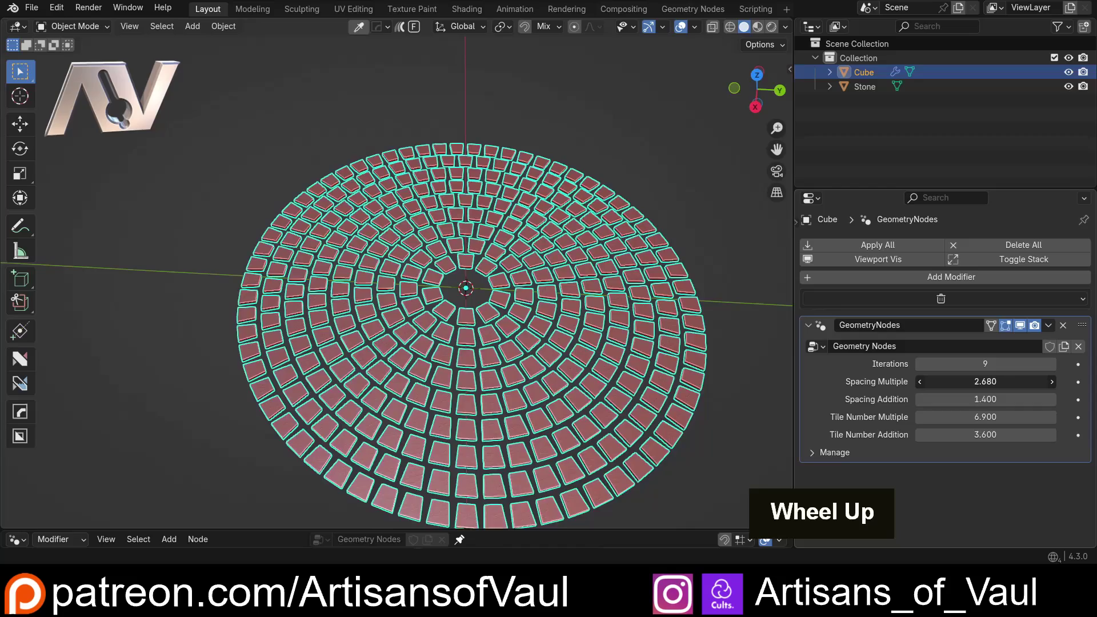
key(ctrl+z)
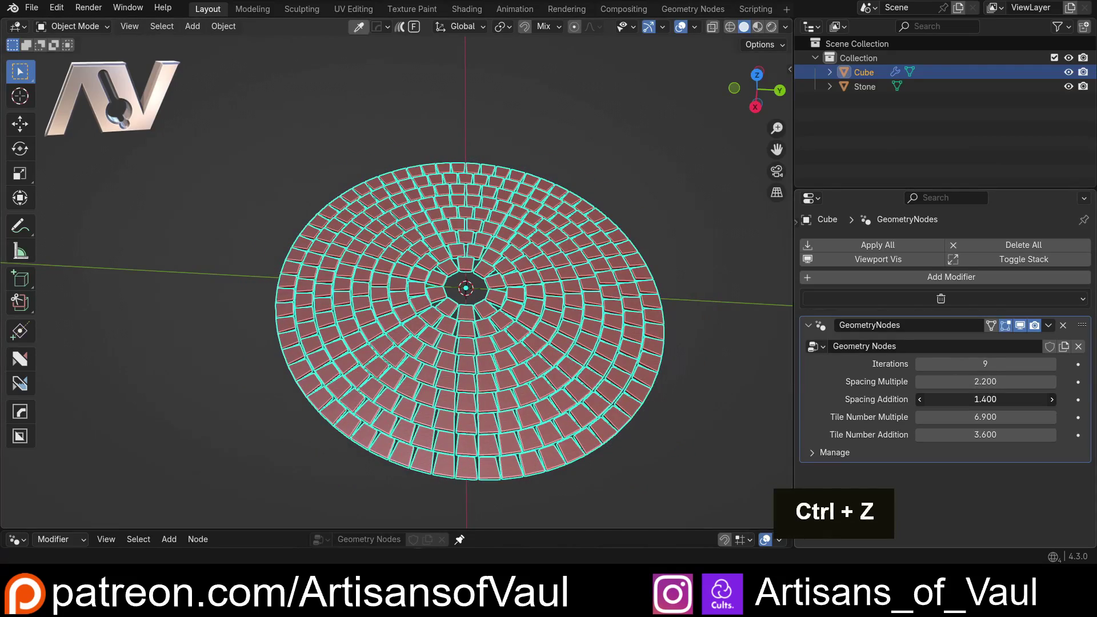
key(ctrl+z)
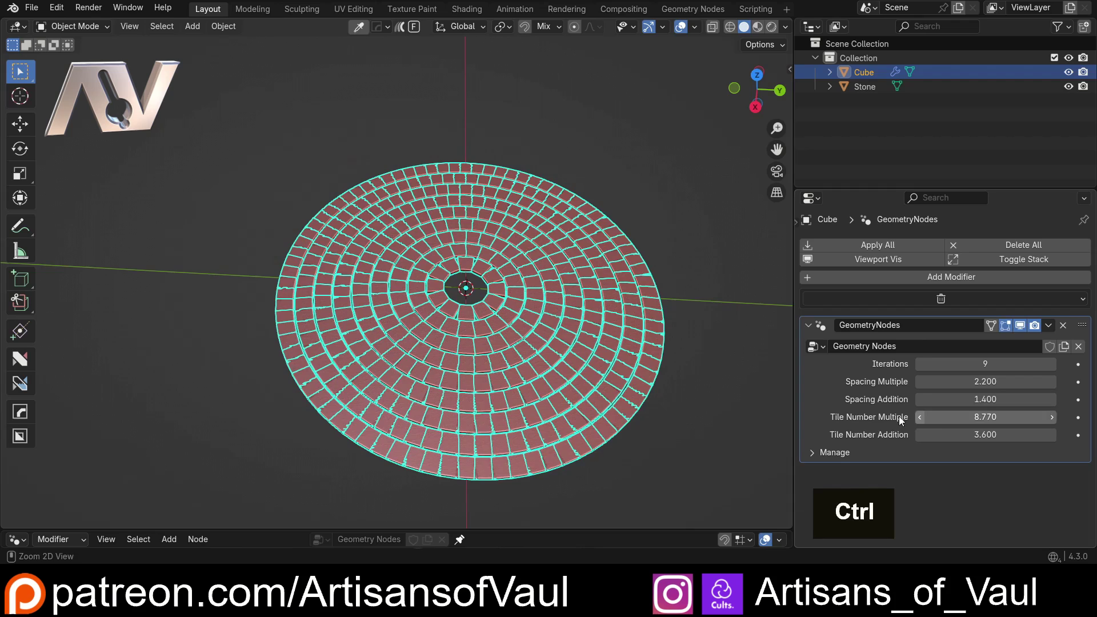
key(ctrl+z)
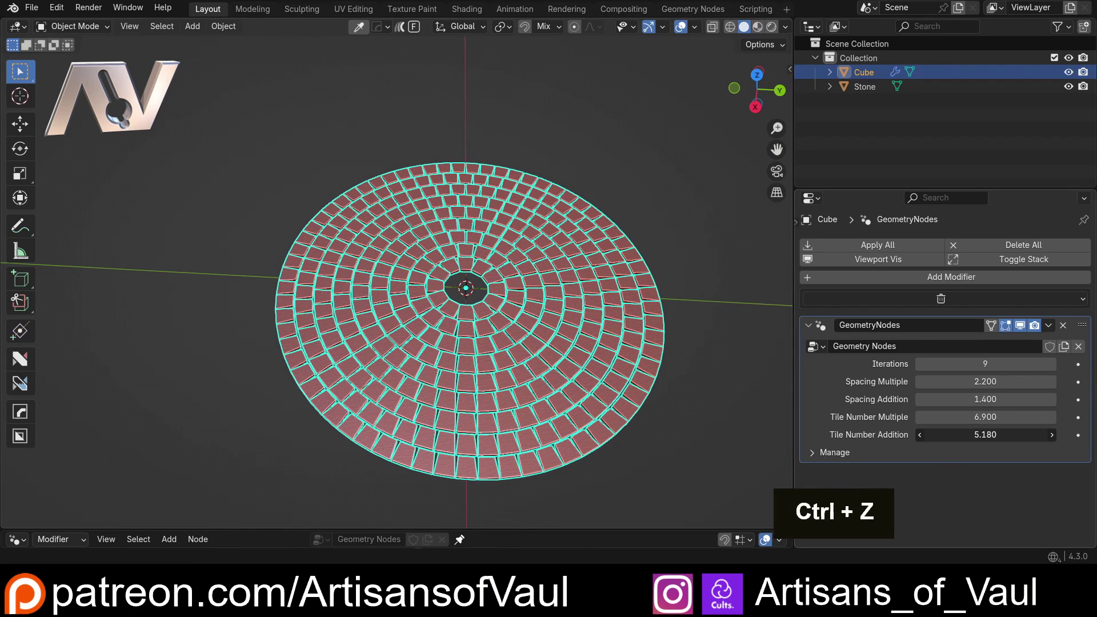
key(ctrl+z)
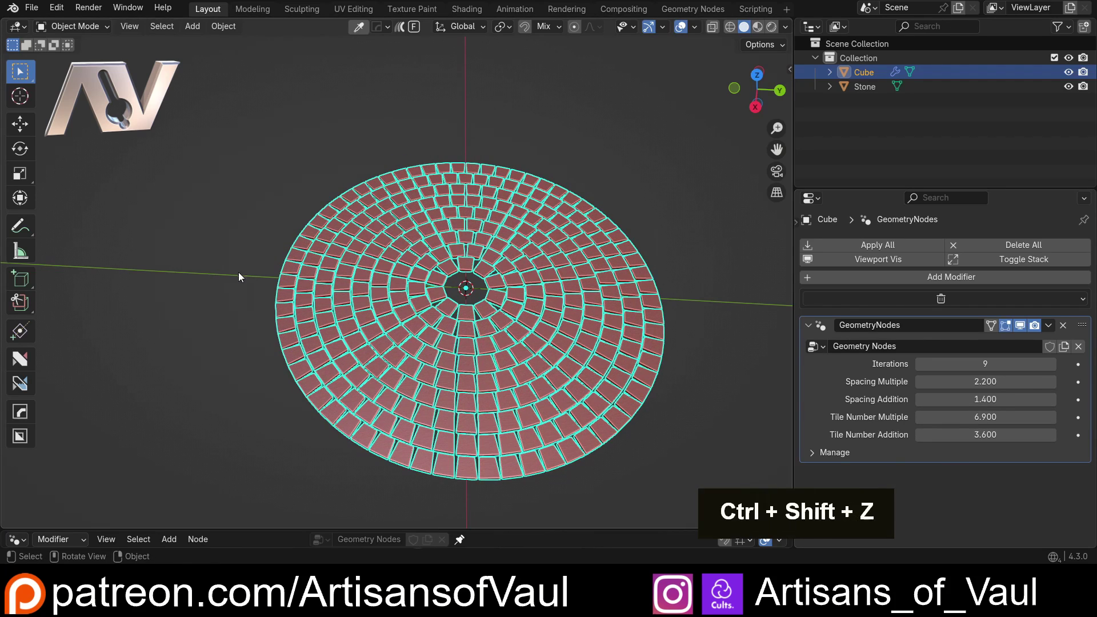
Look across the disc and pan the node tree past Transform Geometry and Object Info to the spacing nodes
scroll(down, 3)
middle_click(270, 328)
middle_click(544, 283)
middle_click(462, 180)
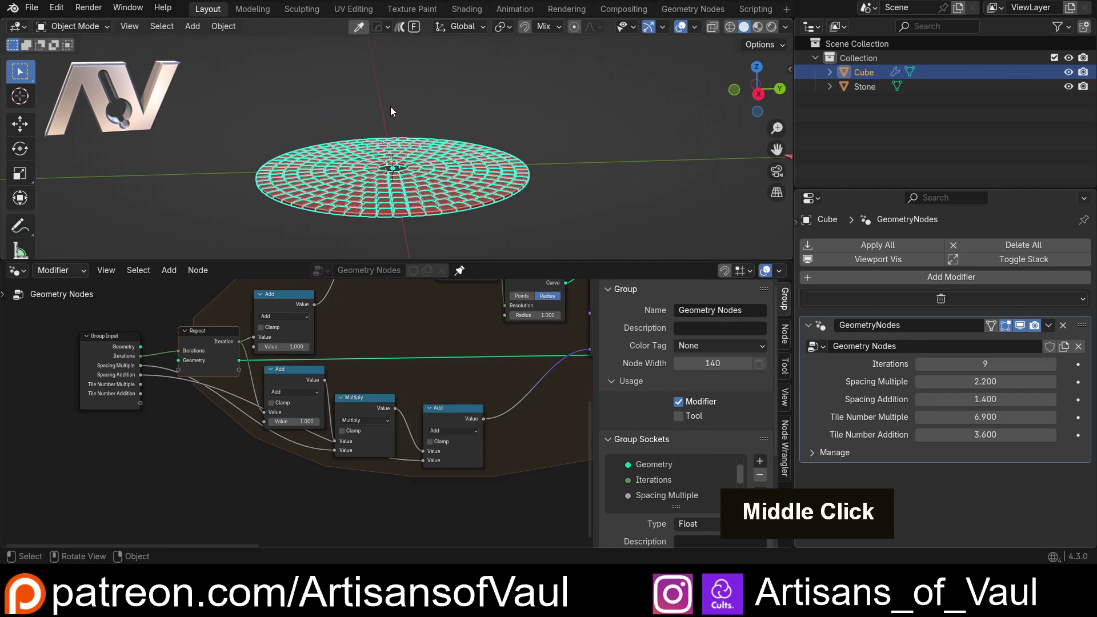
middle_click(473, 324)
scroll(down, 3)
scroll(up, 3)
middle_click(452, 326)
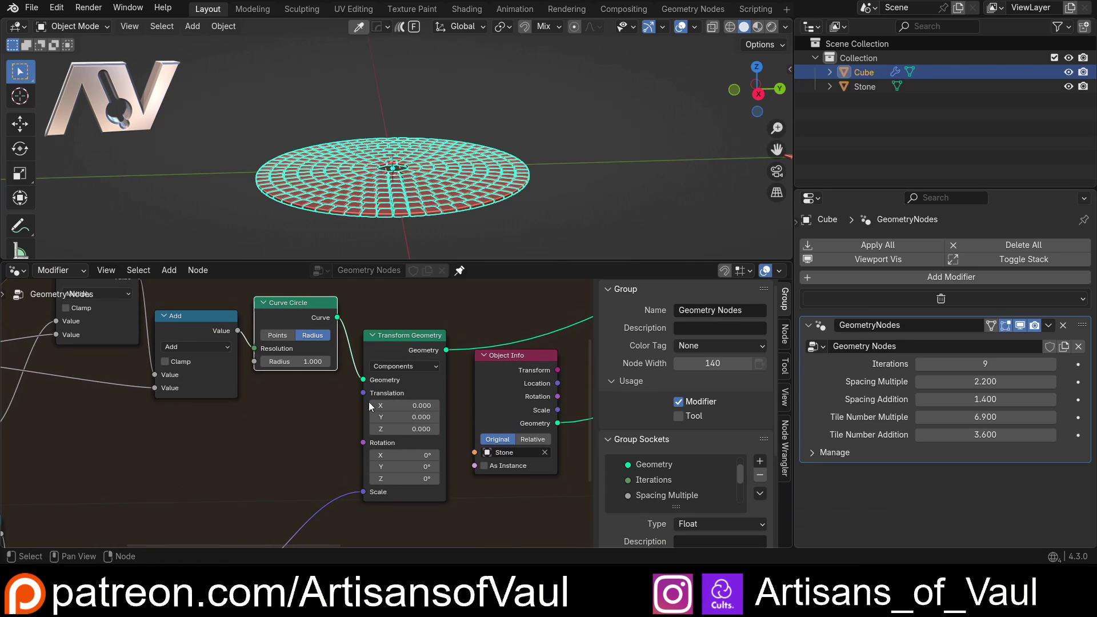
middle_click(257, 423)
scroll(down, 3)
middle_click(219, 334)
Duplicate the spacing Add–Multiply–Add value chain and place the copy above the original
key(ctrl+z)
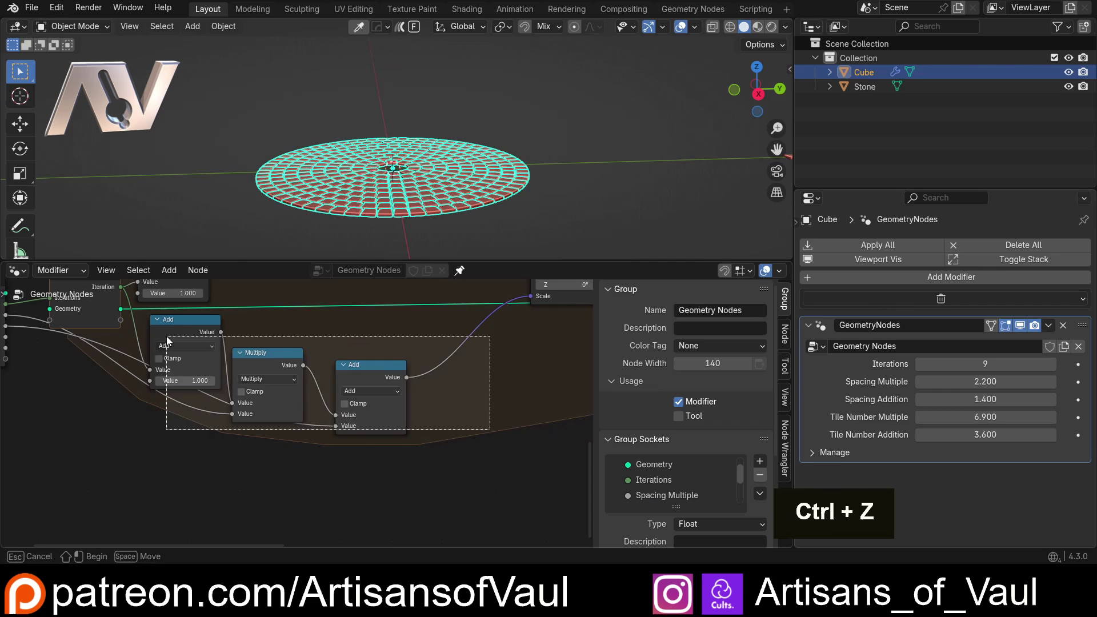
key(n)
middle_click(474, 358)
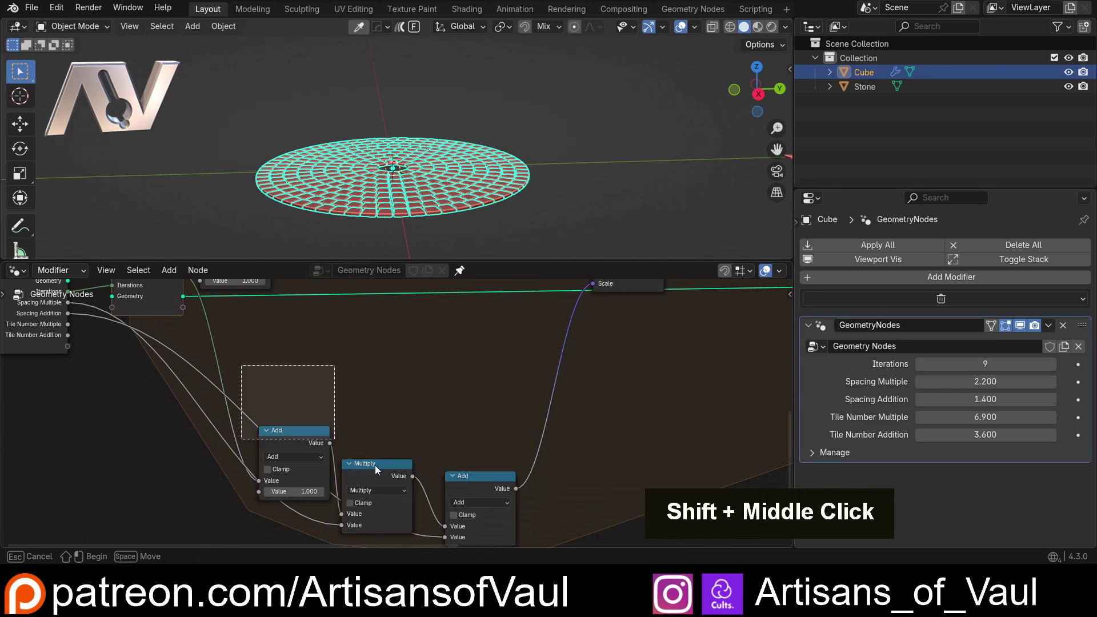
key(shift+d)
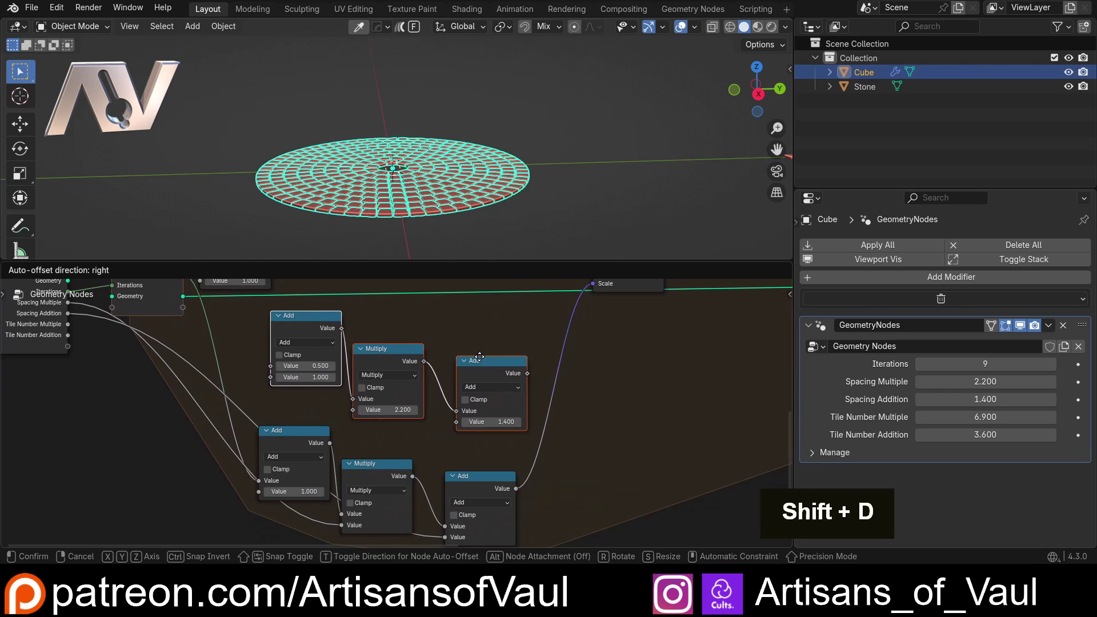
middle_click(450, 323)
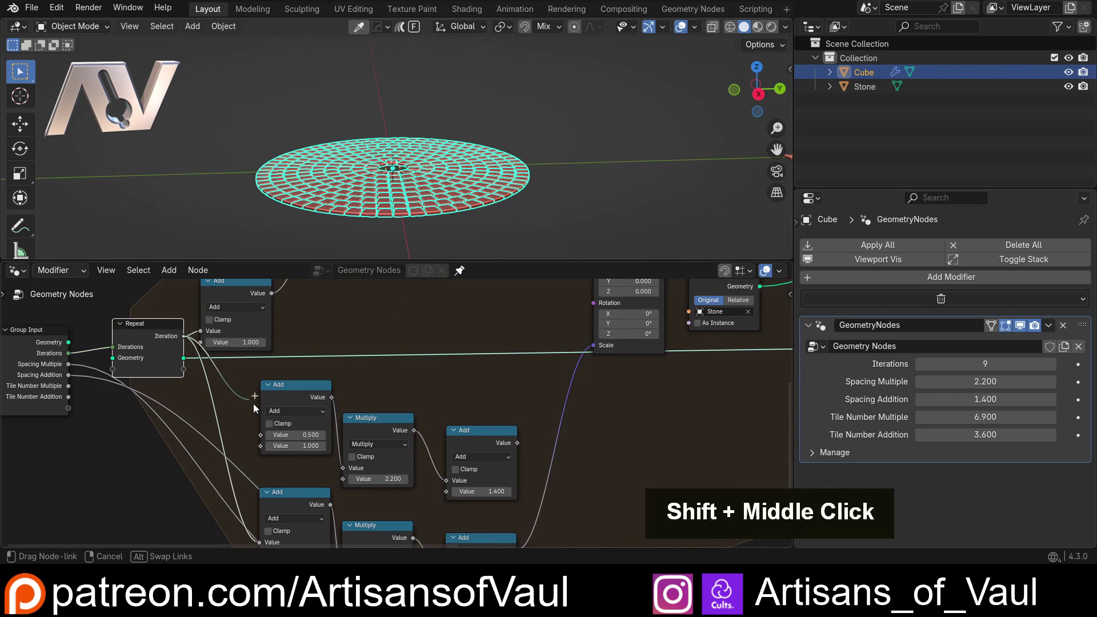
middle_click(488, 372)
Add a Combine XYZ node near Transform Geometry via the Shift+A search
key(shift+a)
key(c)
key(o)
key(m)
key(b)
key(i)
key(n)
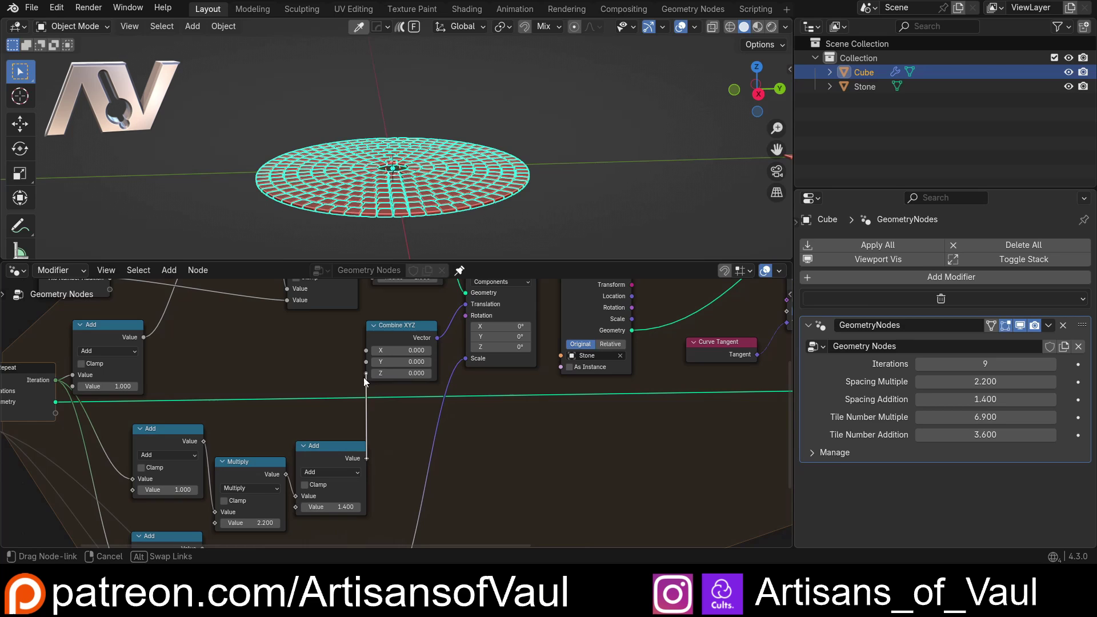
Make the height Multiply value negative so the ring stack rises upward into a cone
middle_click(386, 200)
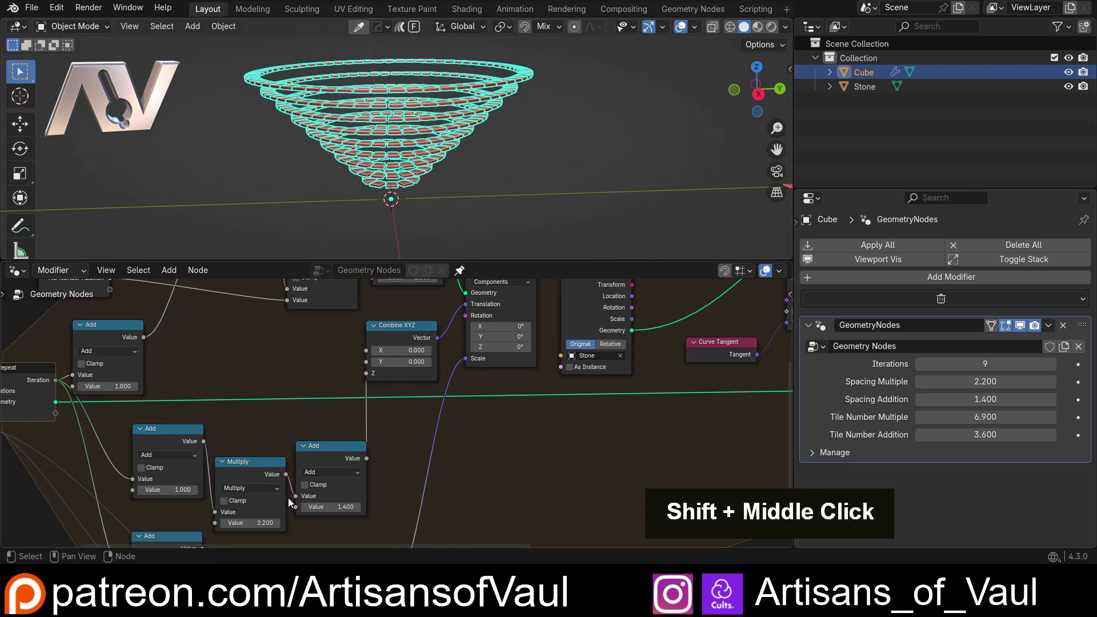
middle_click(306, 371)
key(-)
key(Return)
scroll(up, 3)
Inspect the cone and tweak Spacing Multiple to 1.350 and Tile Number Multiple to 5.540
middle_click(455, 158)
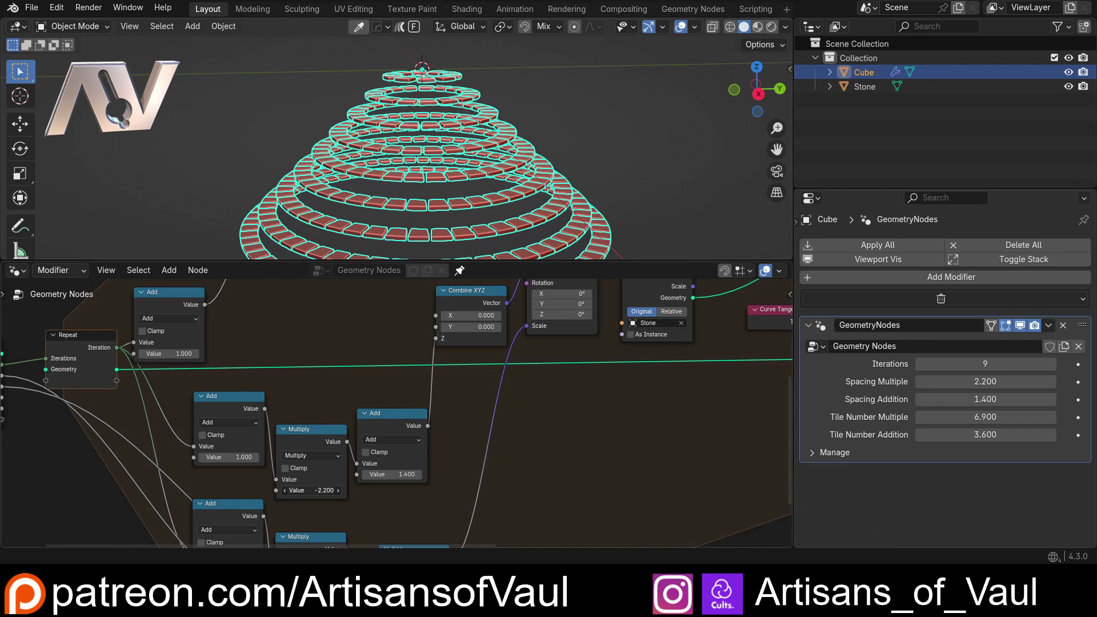
middle_click(438, 450)
scroll(up, 3)
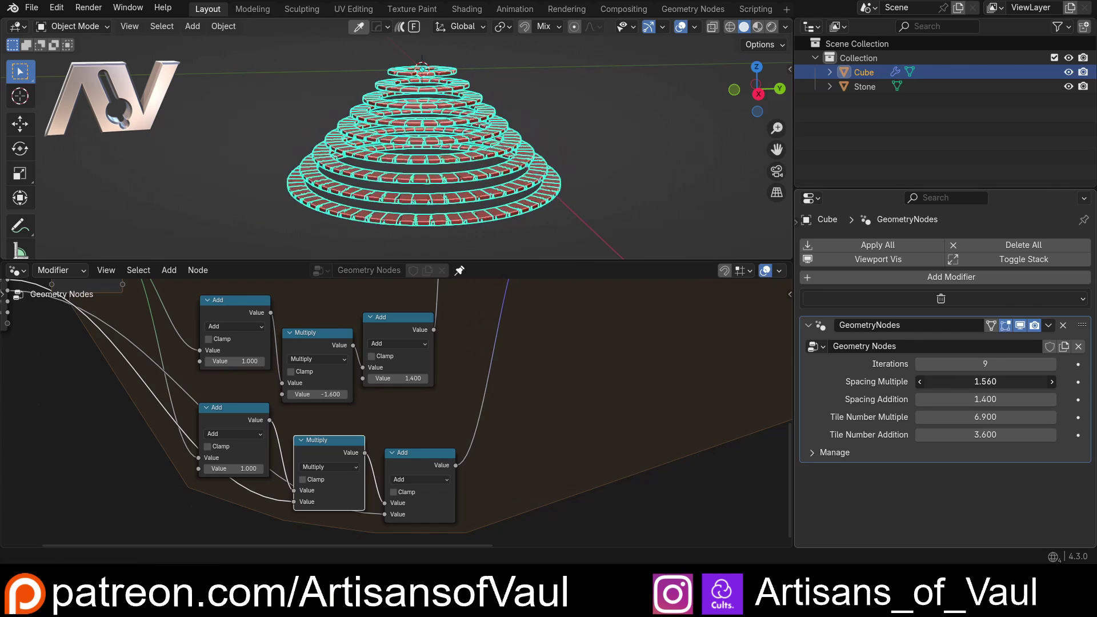
scroll(down, 3)
middle_click(641, 171)
double_click(649, 82)
middle_click(483, 134)
scroll(down, 3)
middle_click(452, 174)
middle_click(453, 188)
middle_click(474, 181)
middle_click(492, 175)
Move the Stone object aside and enlarge the 3D view to see the tiered rings plainly
key(Tab)
middle_click(426, 184)
key(Tab)
key(g)
scroll(up, 3)
middle_click(433, 178)
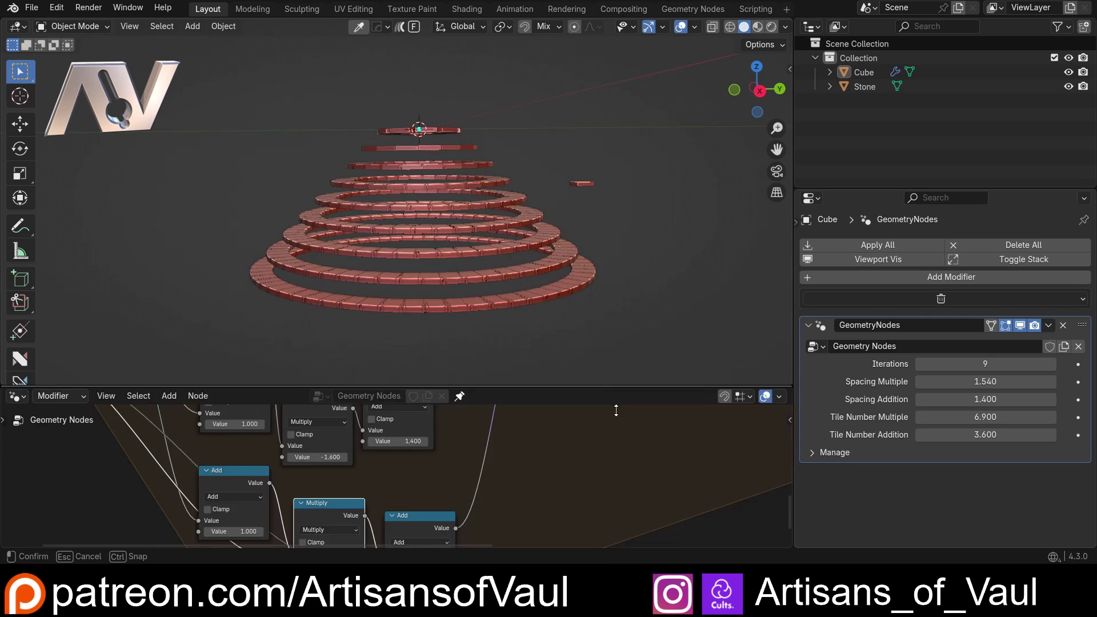
scroll(up, 3)
scroll(down, 3)
middle_click(631, 358)
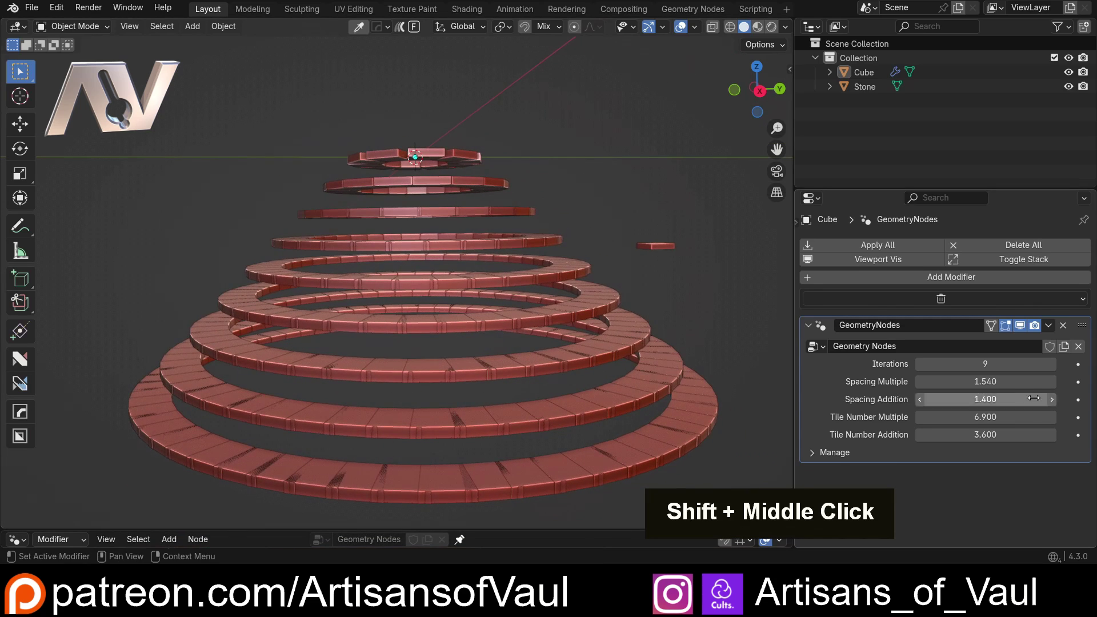